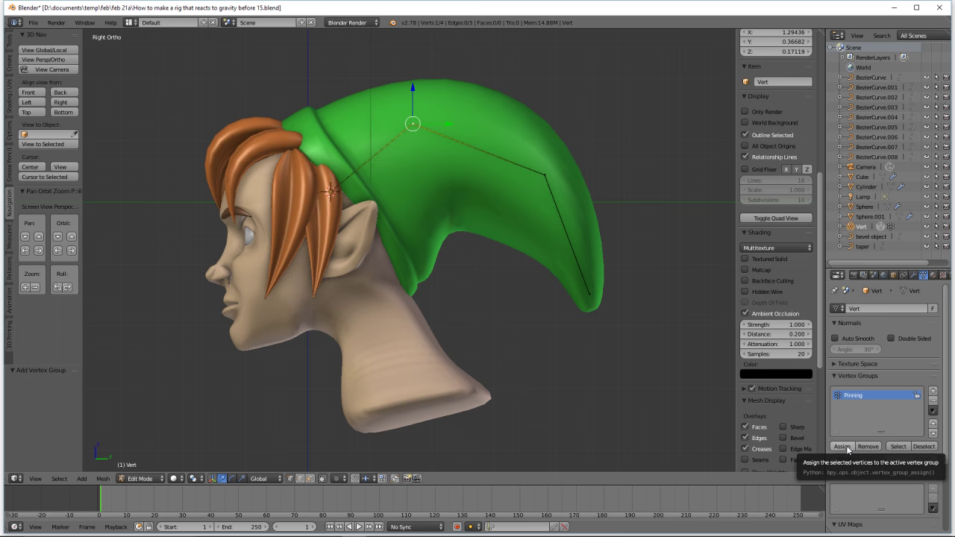
# - Assign the current vertex to Pinning, then the next vertex along the hat line with weight 0.33
pyautogui.click(851, 450)
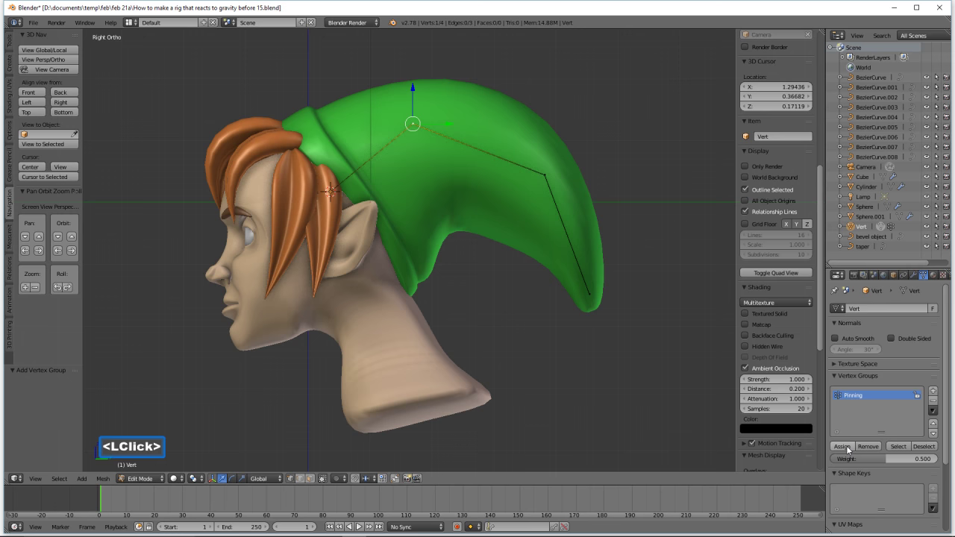
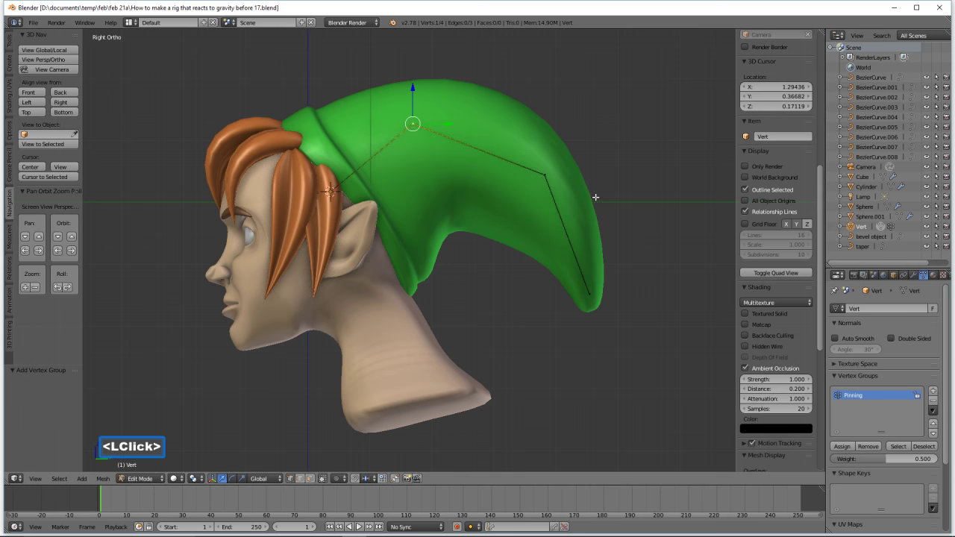
pyautogui.click(543, 171)
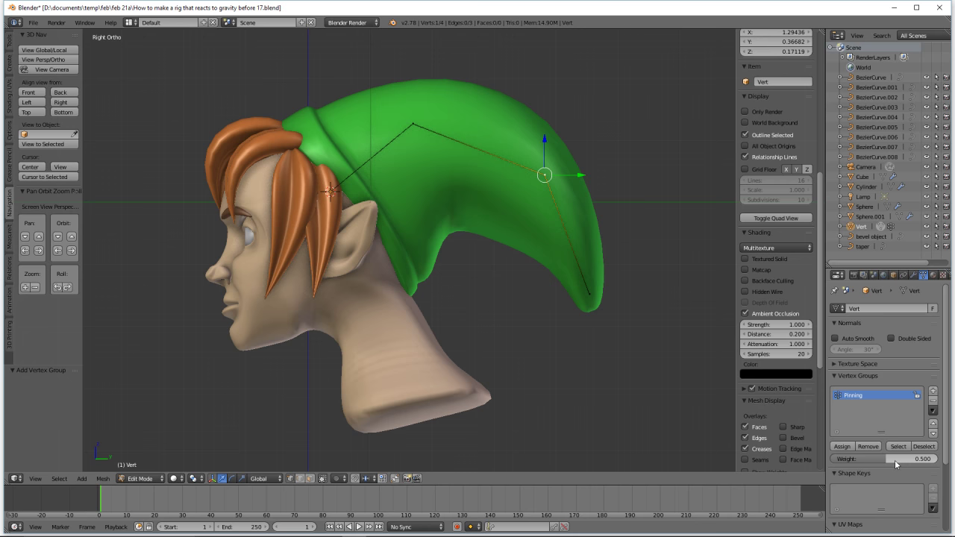
pyautogui.click(898, 465)
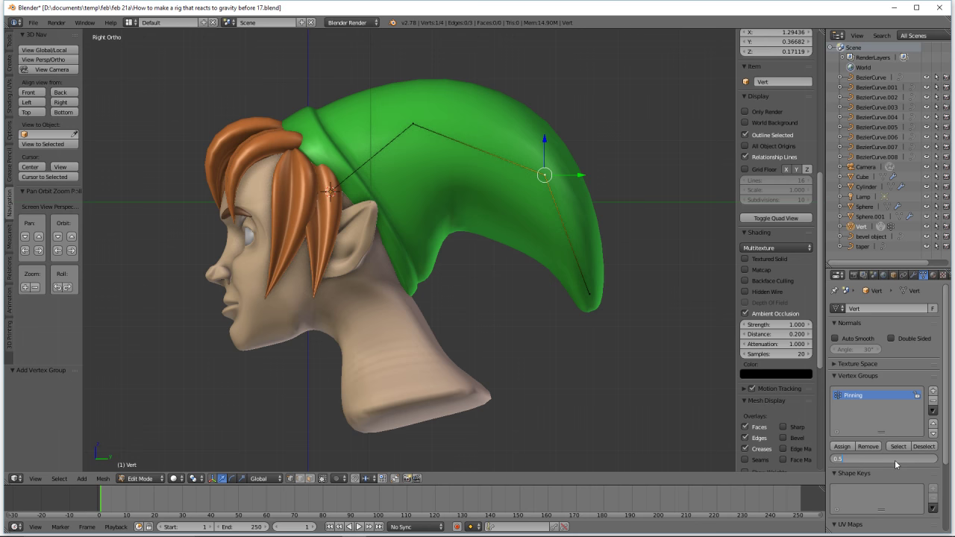
pyautogui.press('.')
pyautogui.press('3')
pyautogui.write('33')
pyautogui.press('Return')
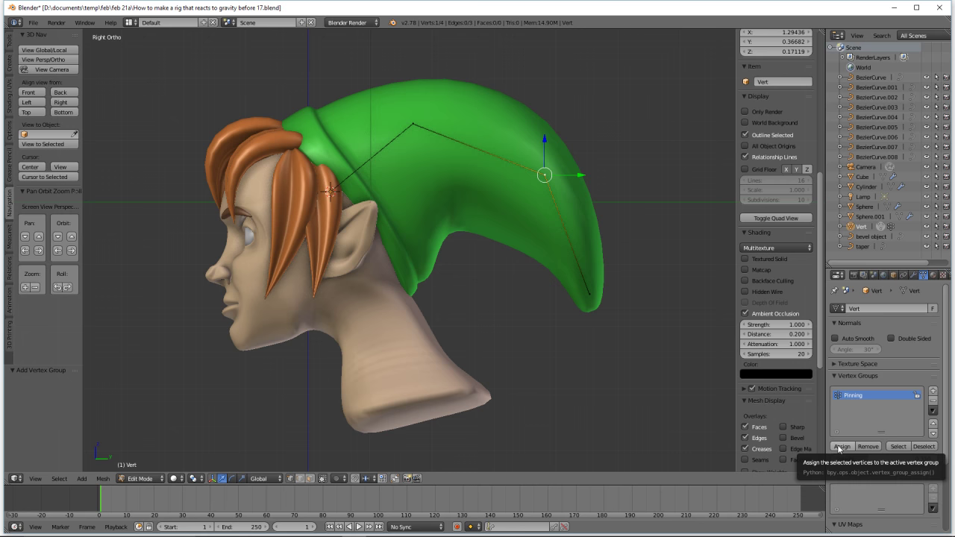
pyautogui.click(841, 448)
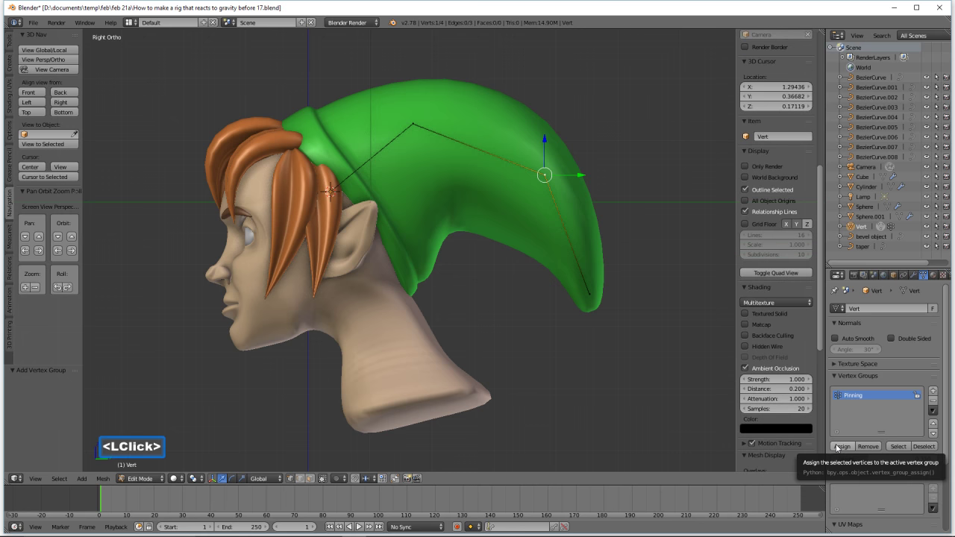
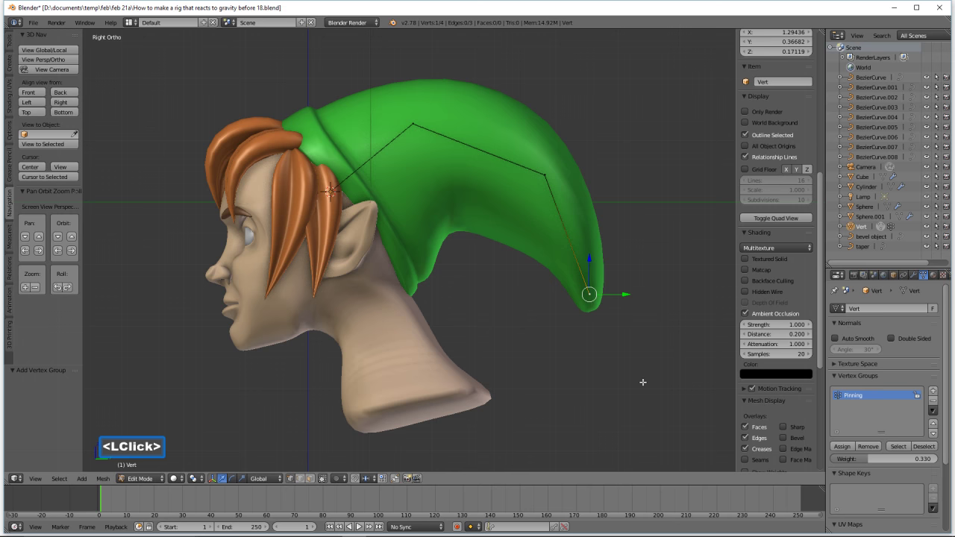
# - Begin entering a lower pinning weight for the tip vertex
pyautogui.click(888, 461)
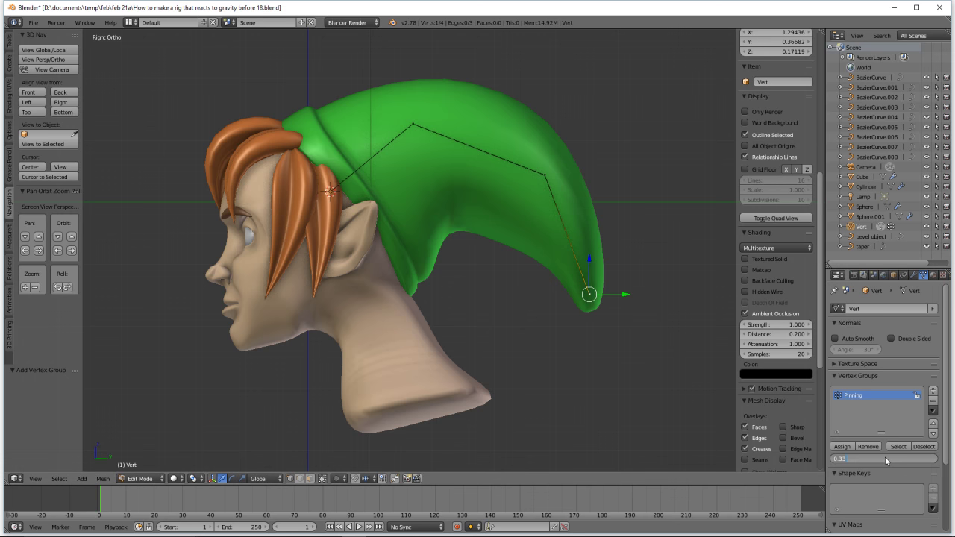
pyautogui.press('.')
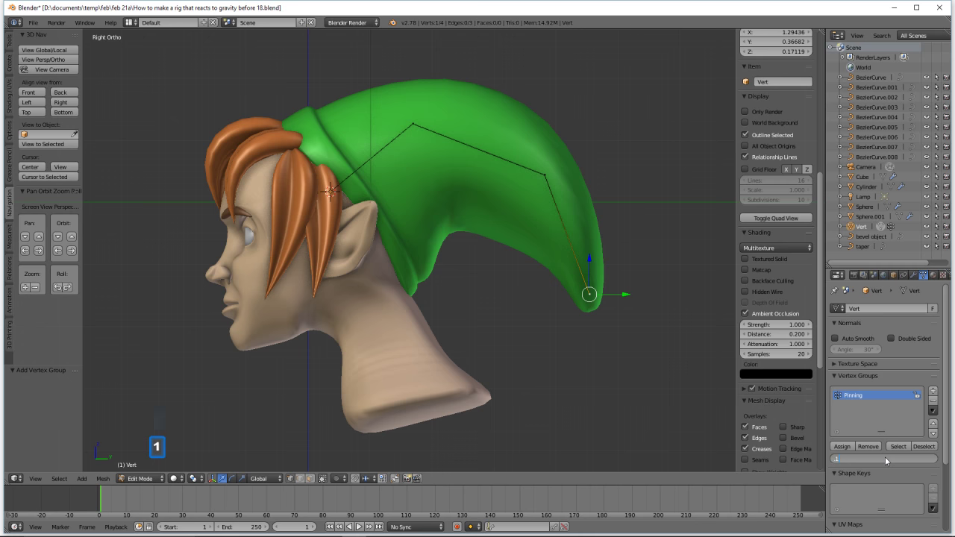
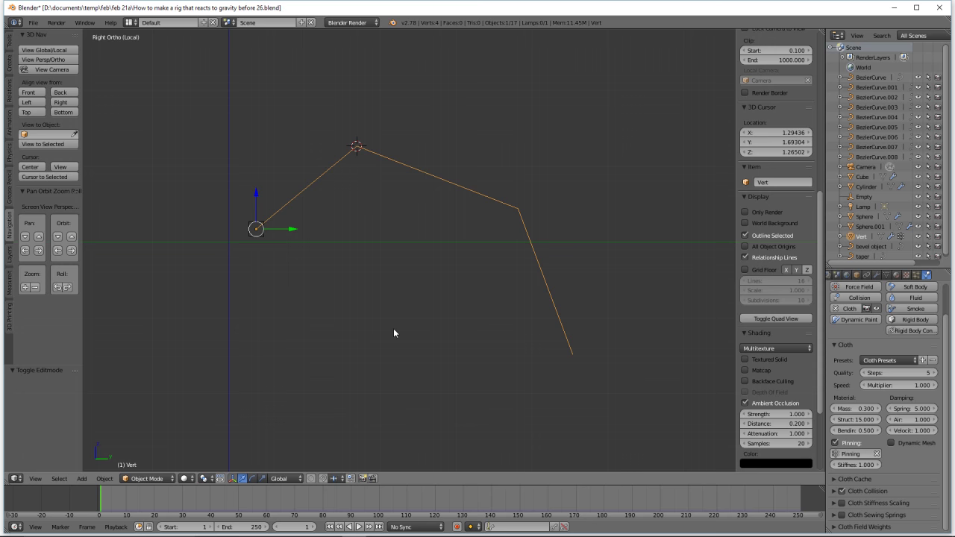
# - Add a cube-shaped empty at the upper bend and scale it down by 0.10
pyautogui.press('a')
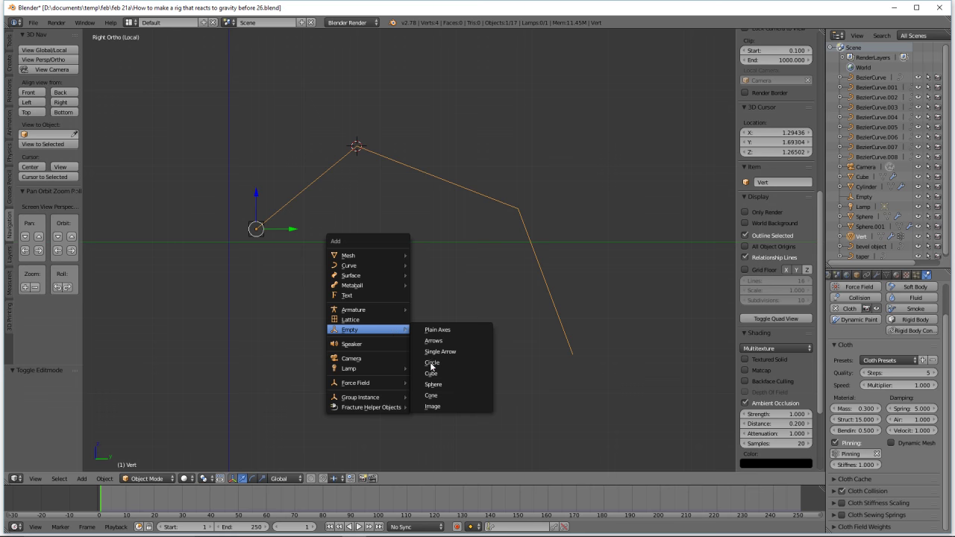
pyautogui.click(452, 376)
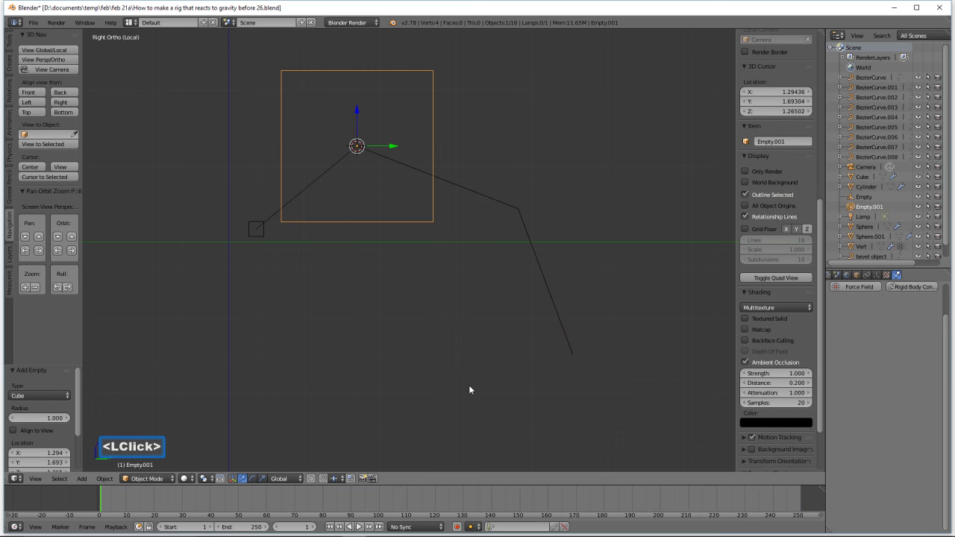
pyautogui.press('s')
pyautogui.press('.')
pyautogui.press('1')
pyautogui.press('0')
pyautogui.press('Return')
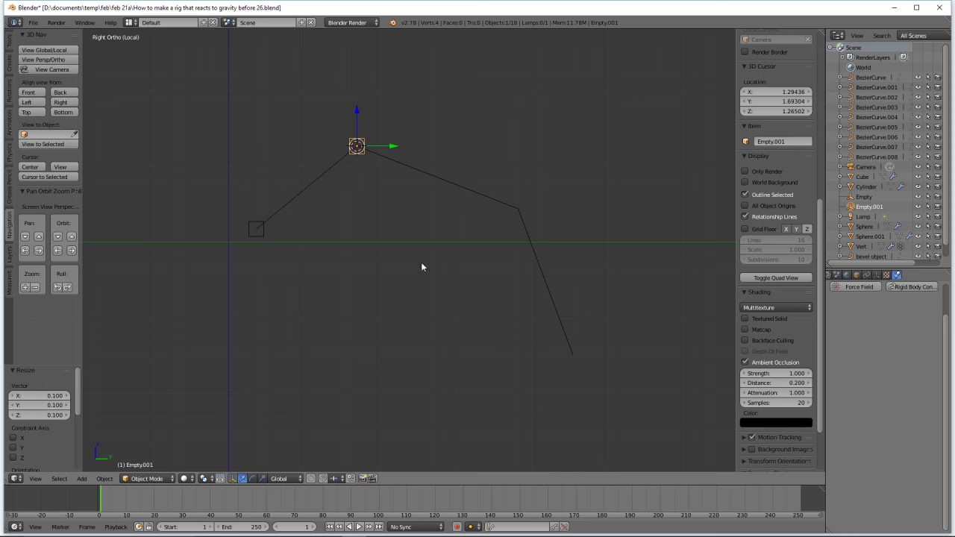
# - Select the vertex chain object and its upper bend vertex in edit mode
pyautogui.click(483, 196)
pyautogui.click(171, 480)
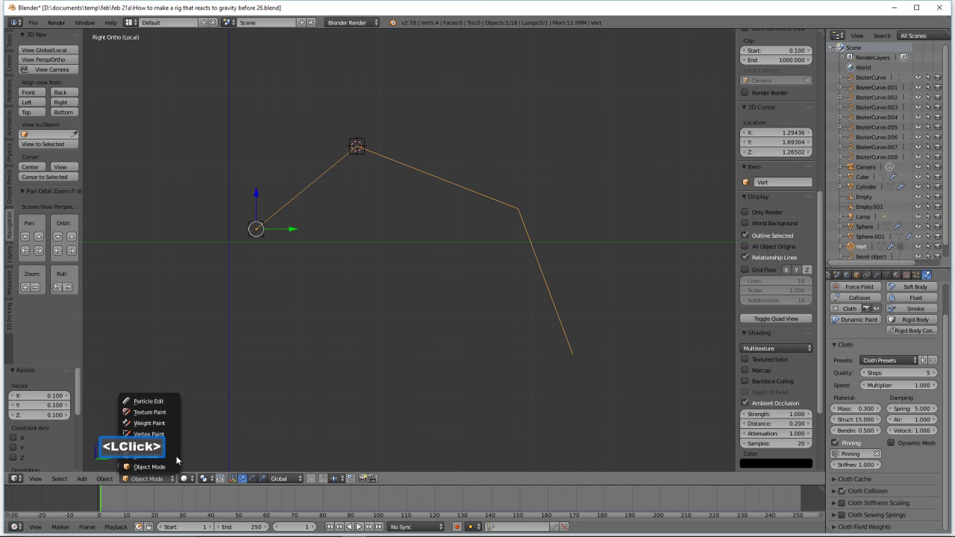
pyautogui.click(182, 456)
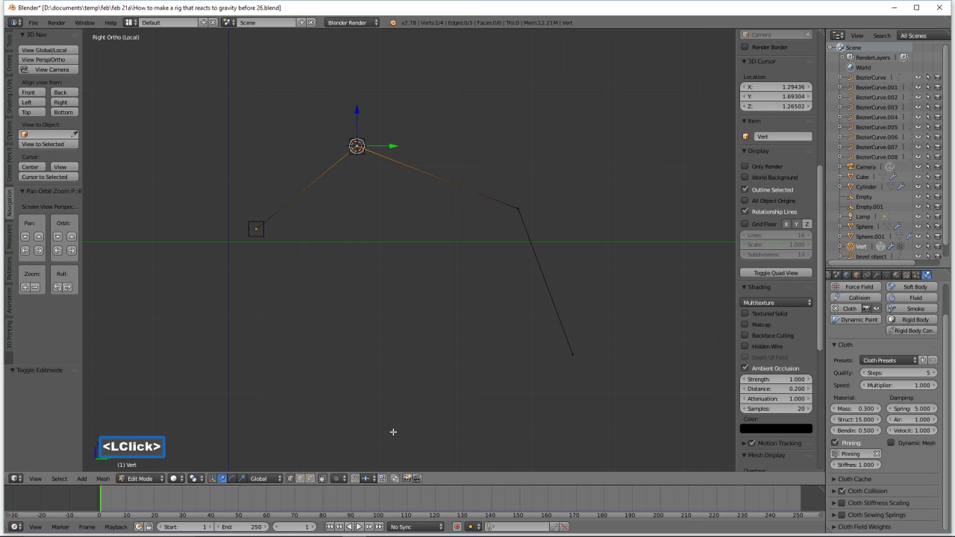
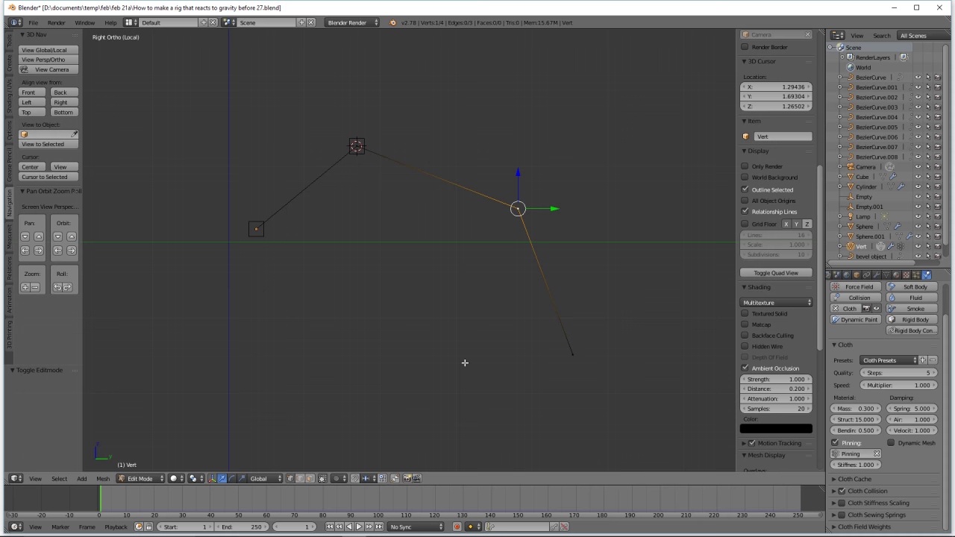
# - Bring up the snap menu to move the 3D cursor to the selected bend vertex
pyautogui.press('s')
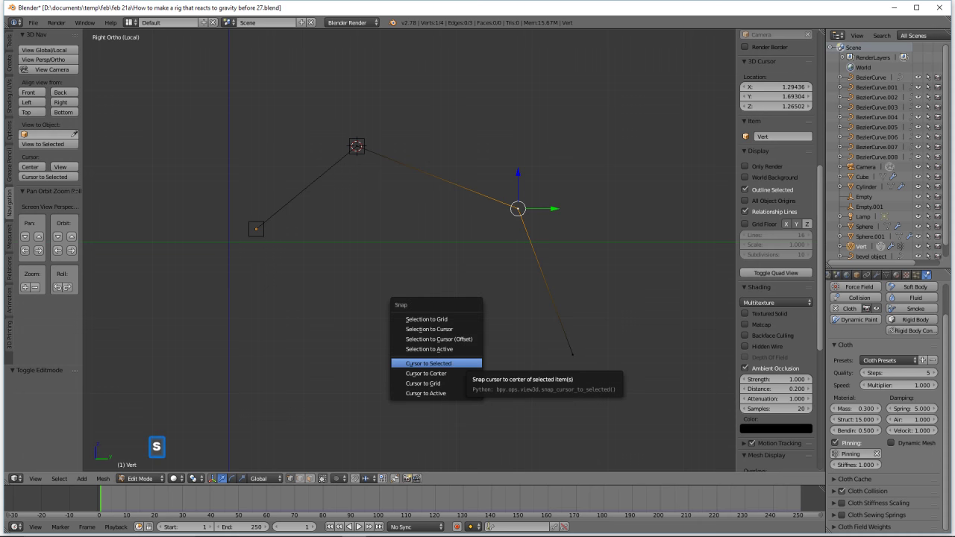
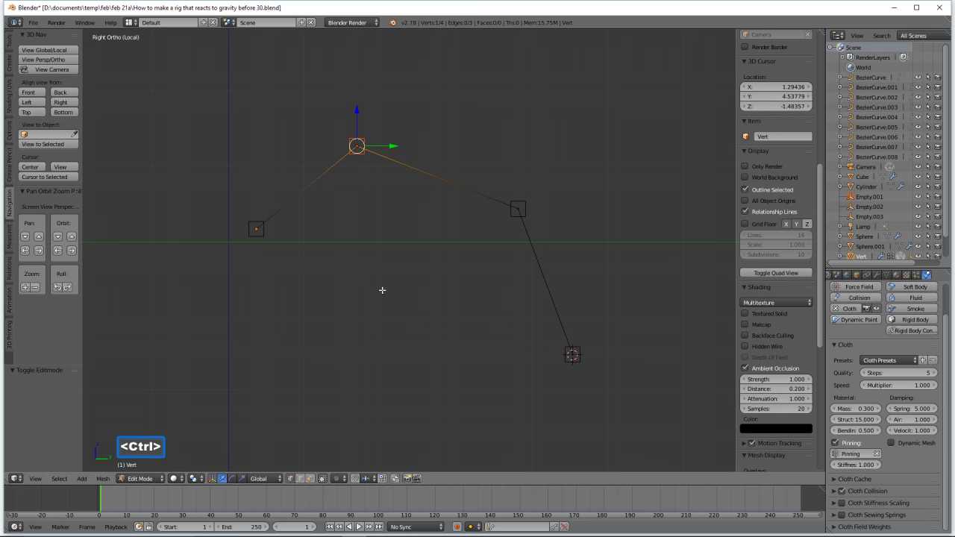
# - Vertex-parent Empty.001 to the top vertex, deselect all and return to object mode
pyautogui.press('ctrl+p')
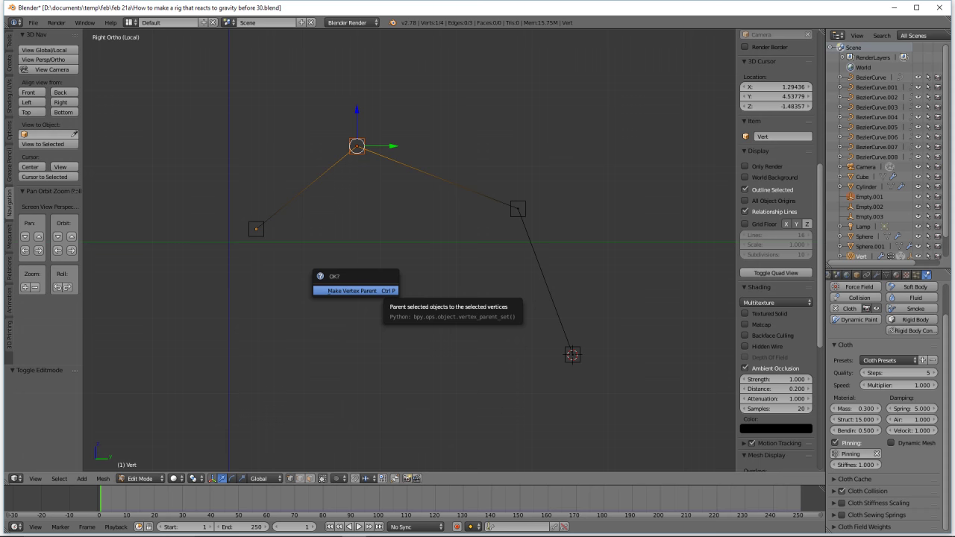
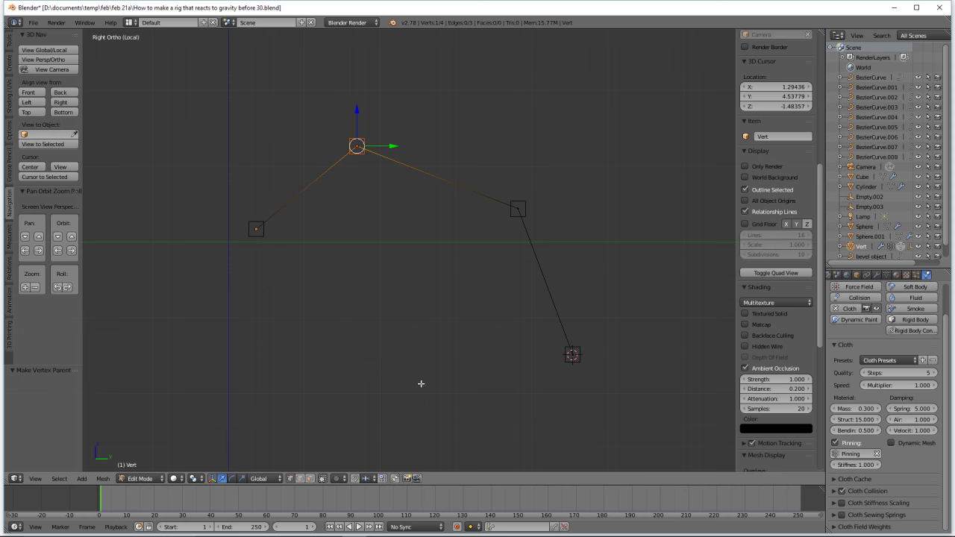
pyautogui.press('a')
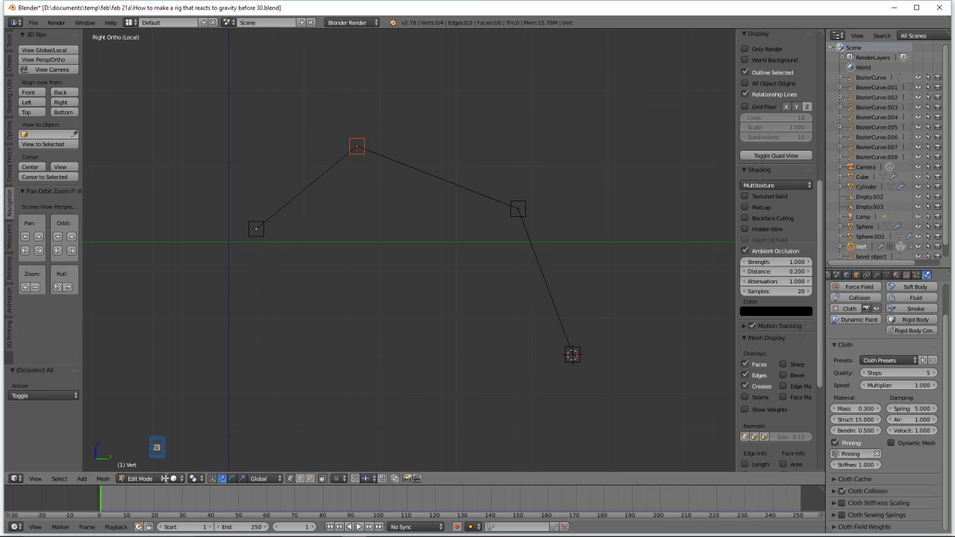
pyautogui.click(165, 482)
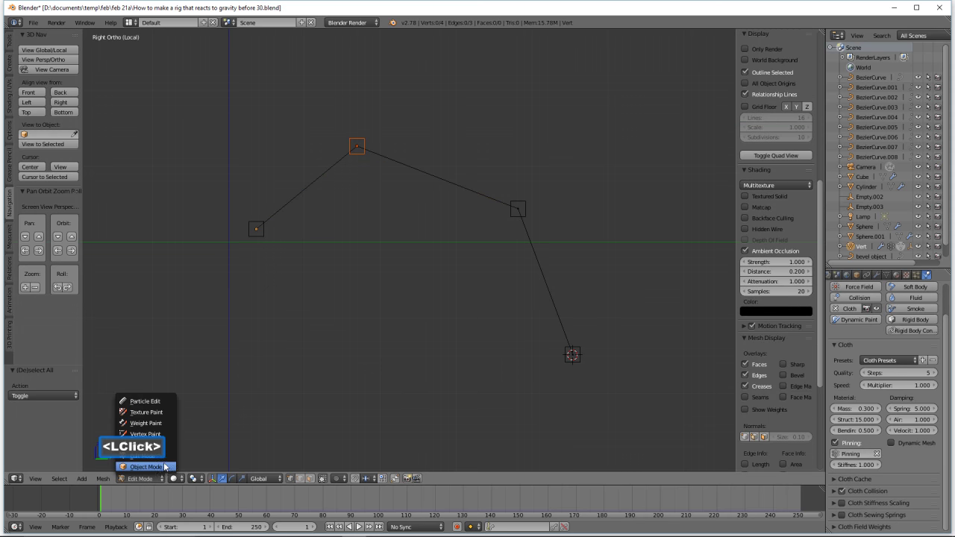
pyautogui.click(169, 466)
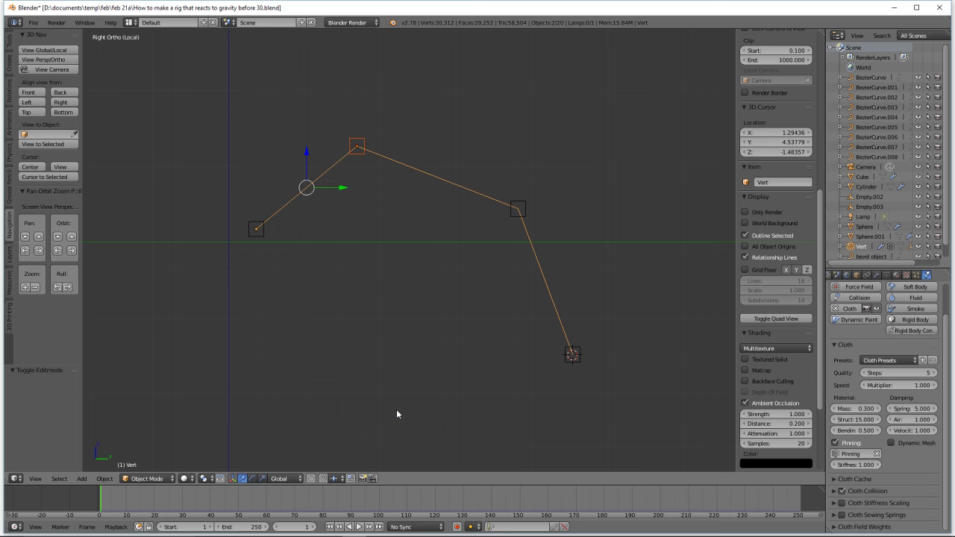
# - Select Empty.002 with the Vert line's third-corner vertex and vertex-parent it
pyautogui.press('a')
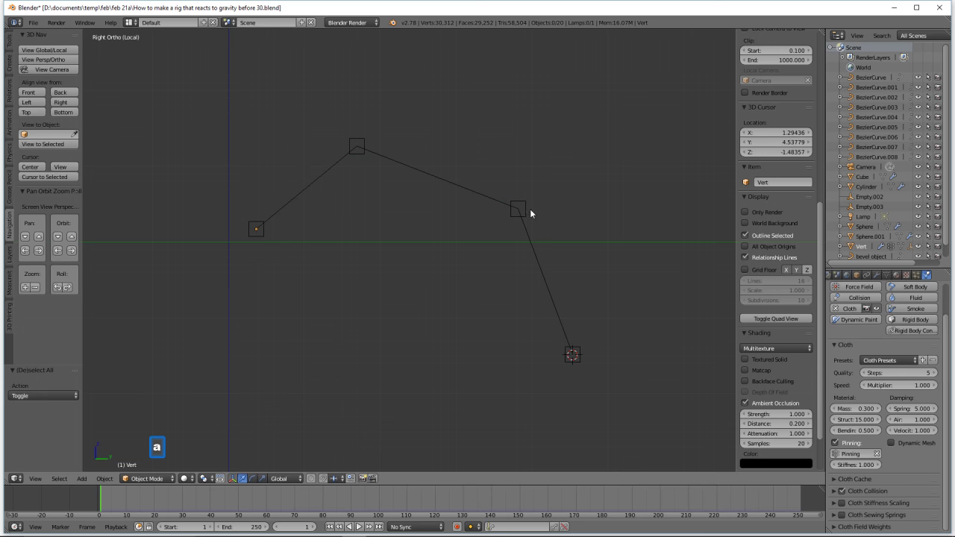
pyautogui.click(532, 208)
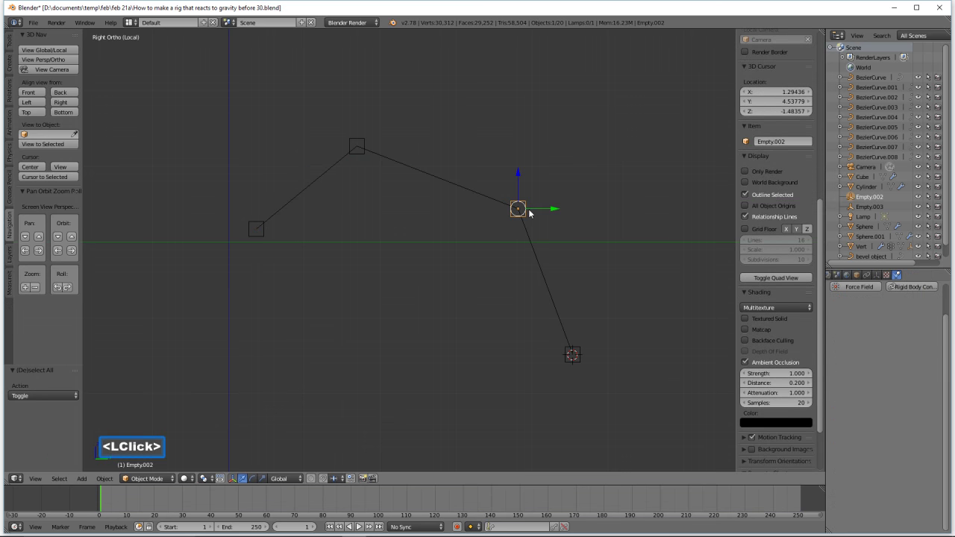
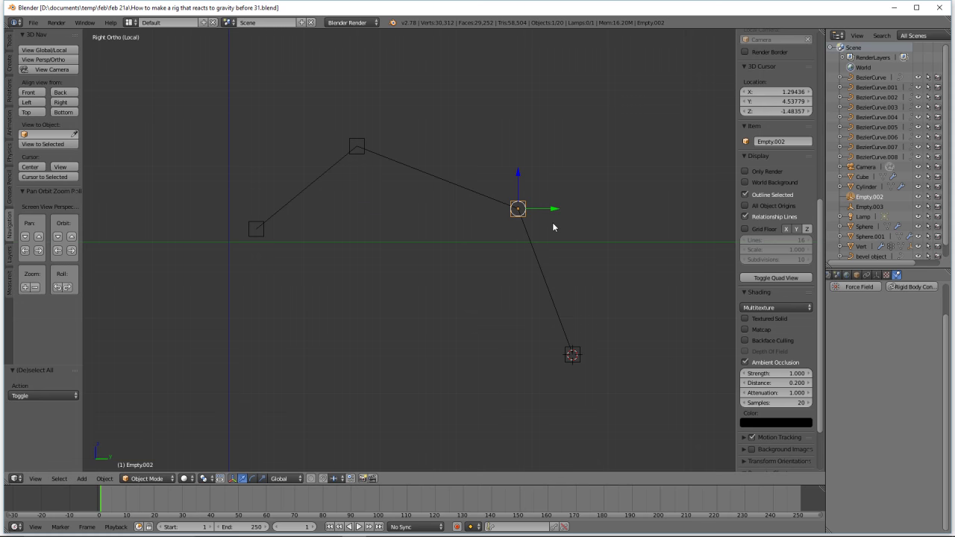
pyautogui.click(532, 237)
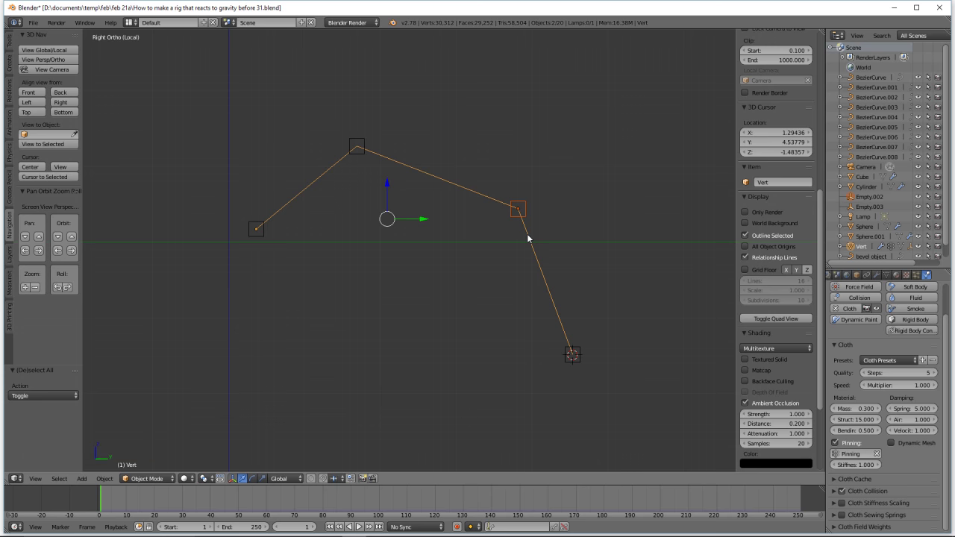
pyautogui.click(161, 445)
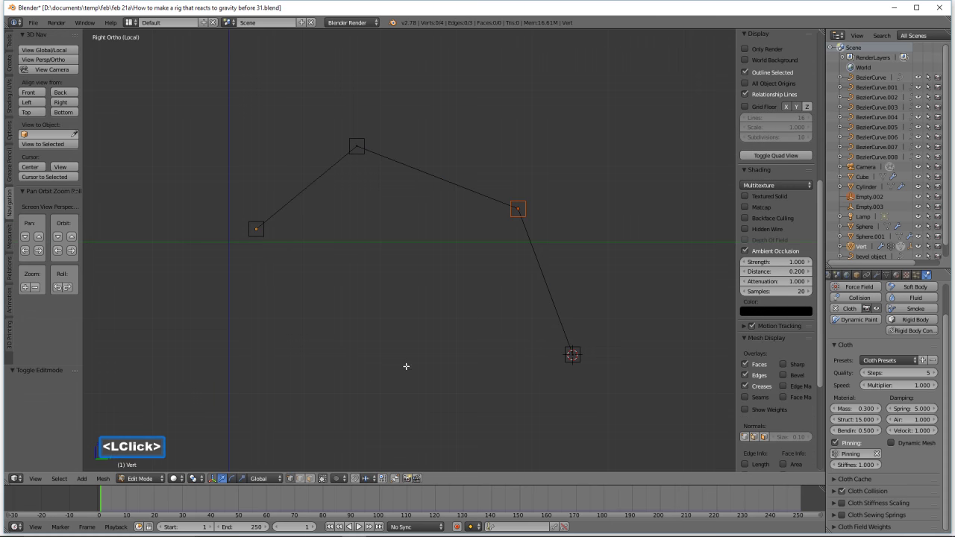
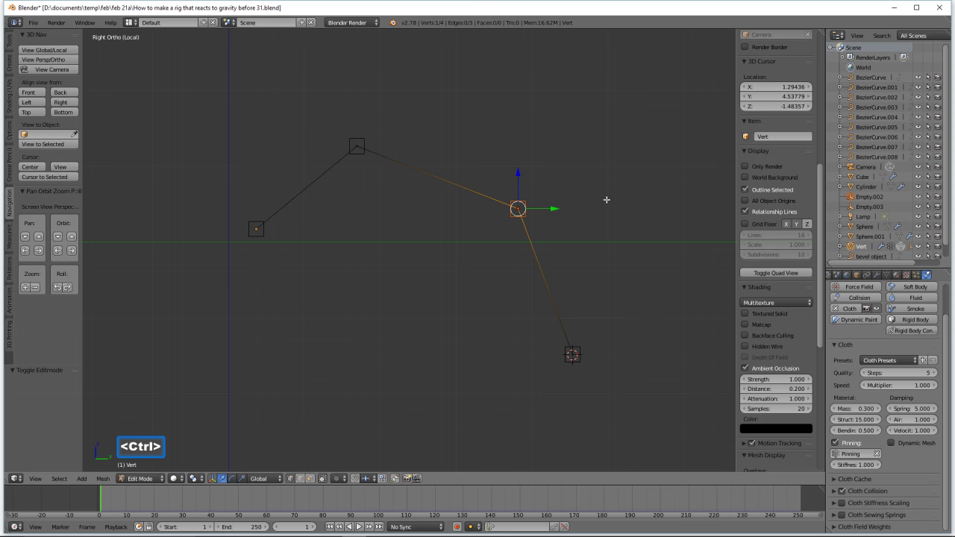
pyautogui.press('ctrl+p')
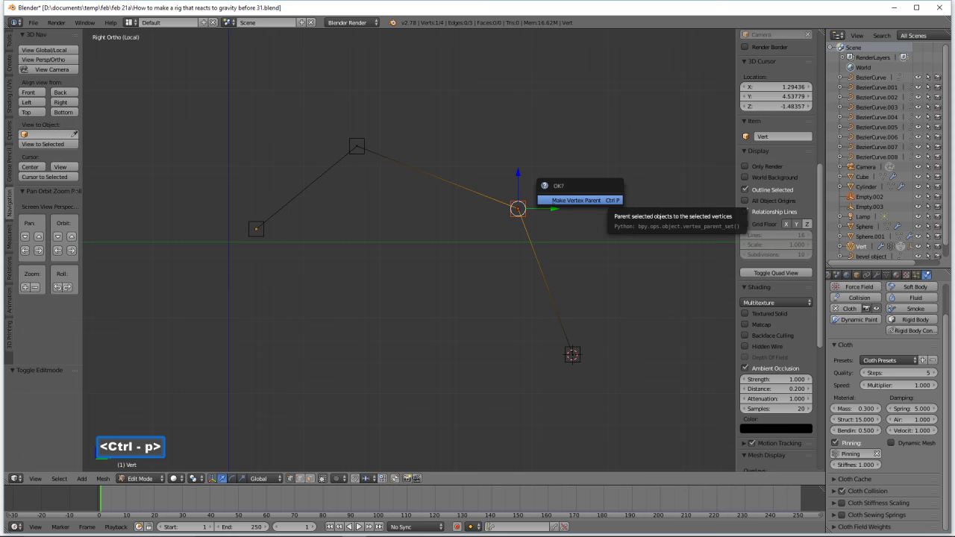
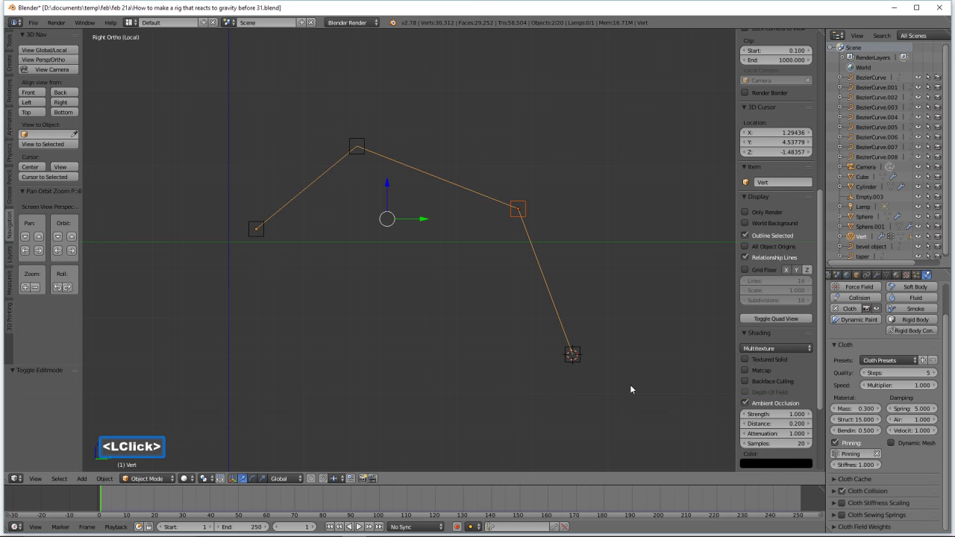
# - Vertex-parent Empty.003 to the Vert line's bottom vertex, then clear the selection
pyautogui.press('a')
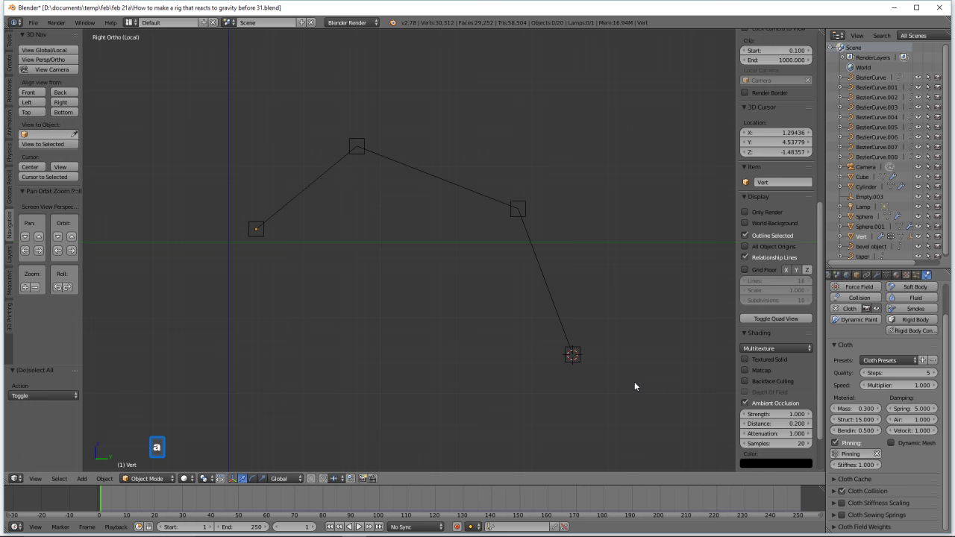
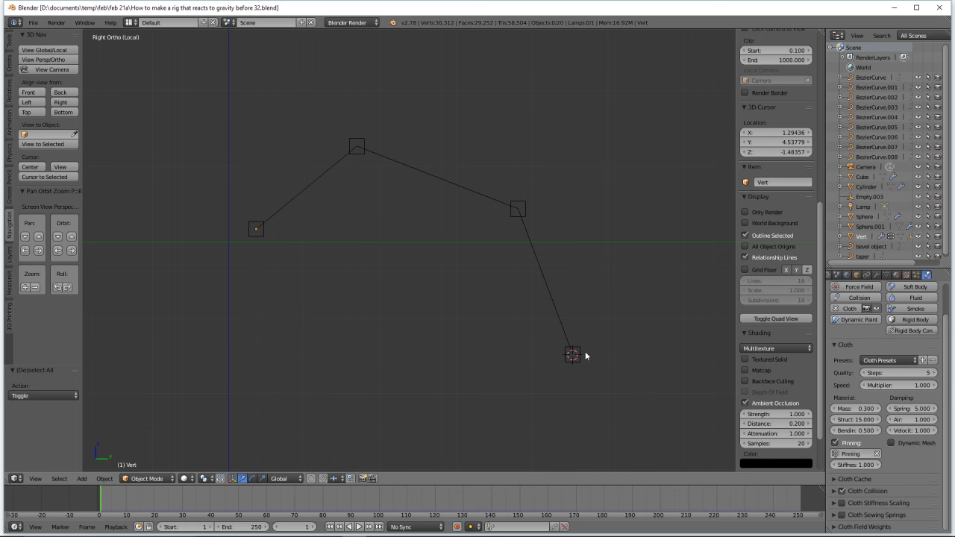
pyautogui.click(584, 356)
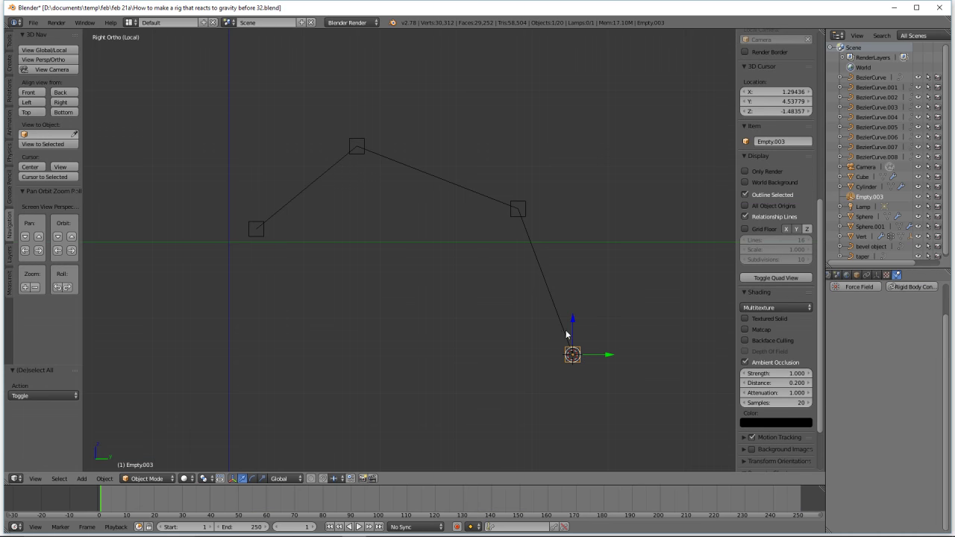
pyautogui.click(570, 332)
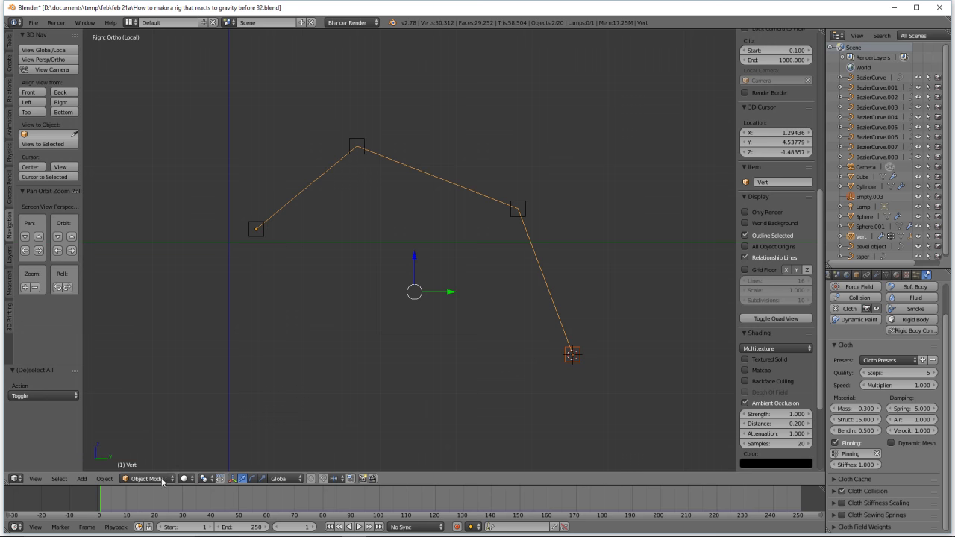
pyautogui.click(163, 481)
pyautogui.click(174, 458)
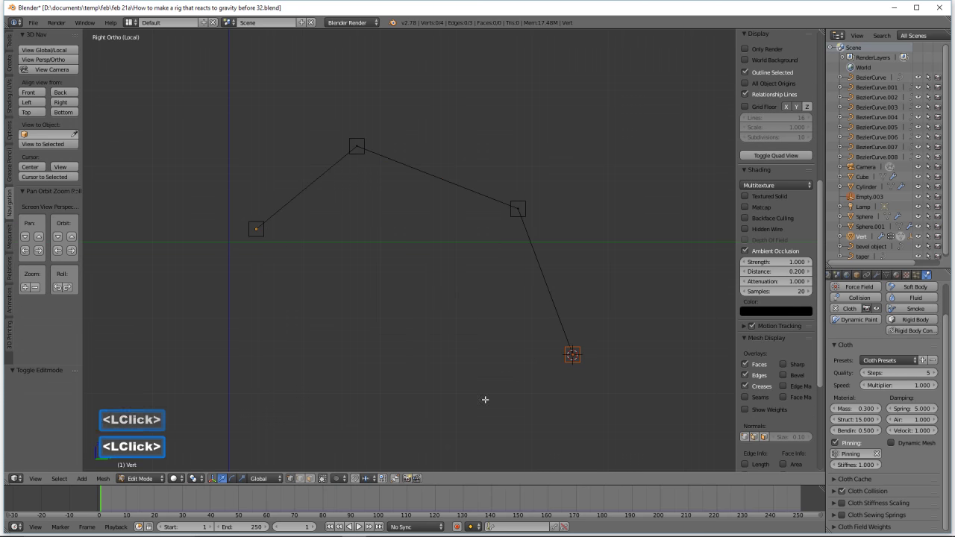
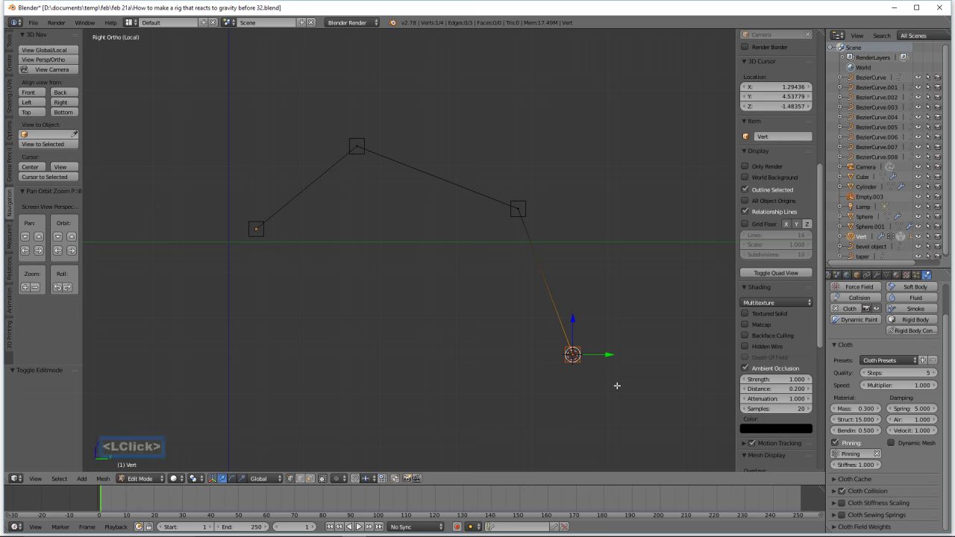
pyautogui.press('ctrl+p')
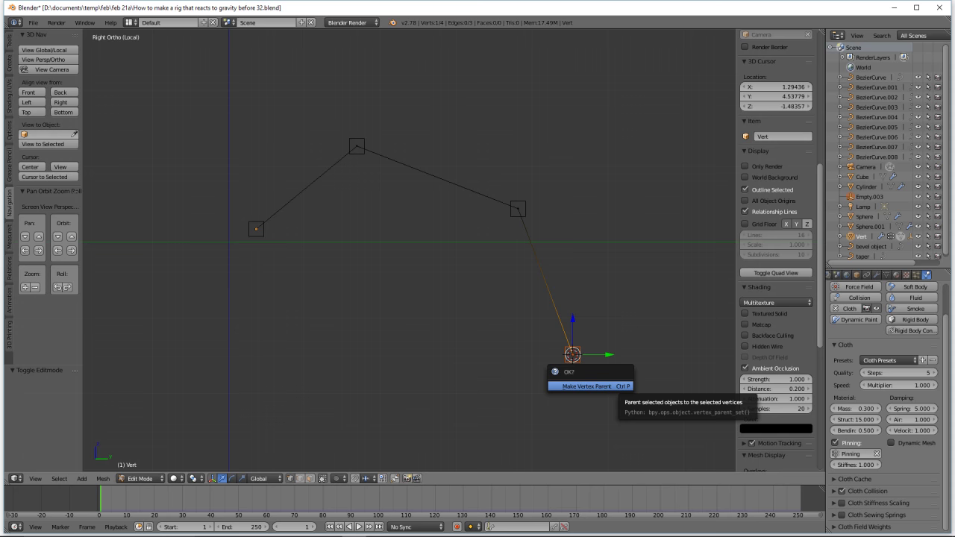
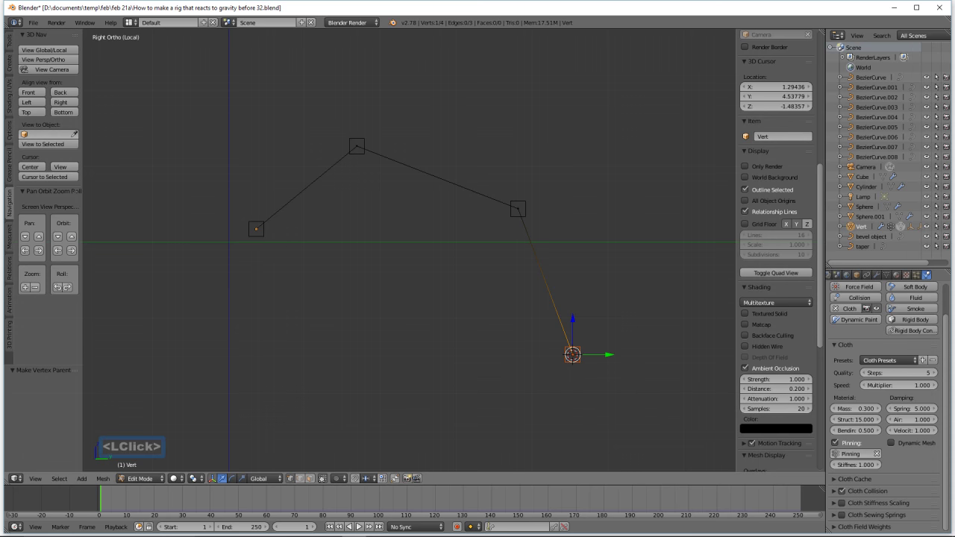
pyautogui.press('a')
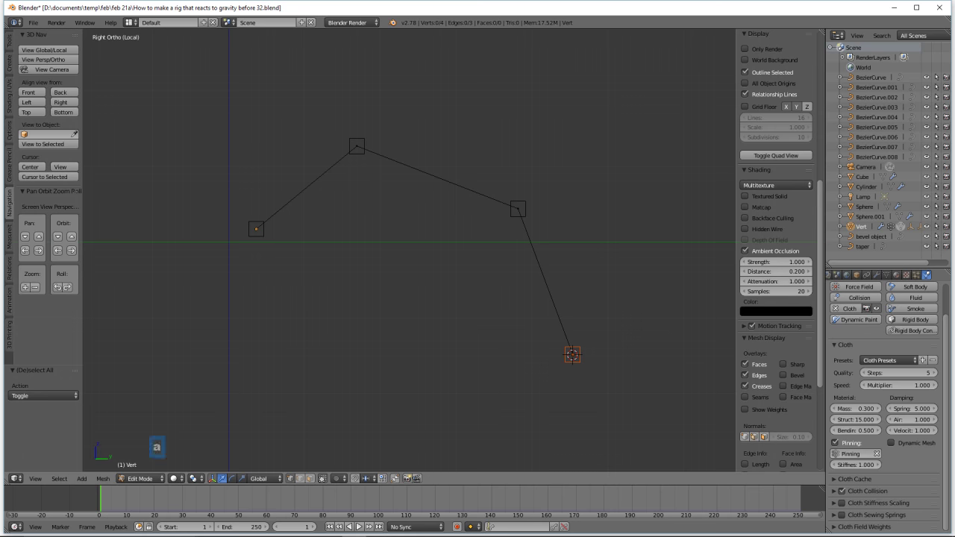
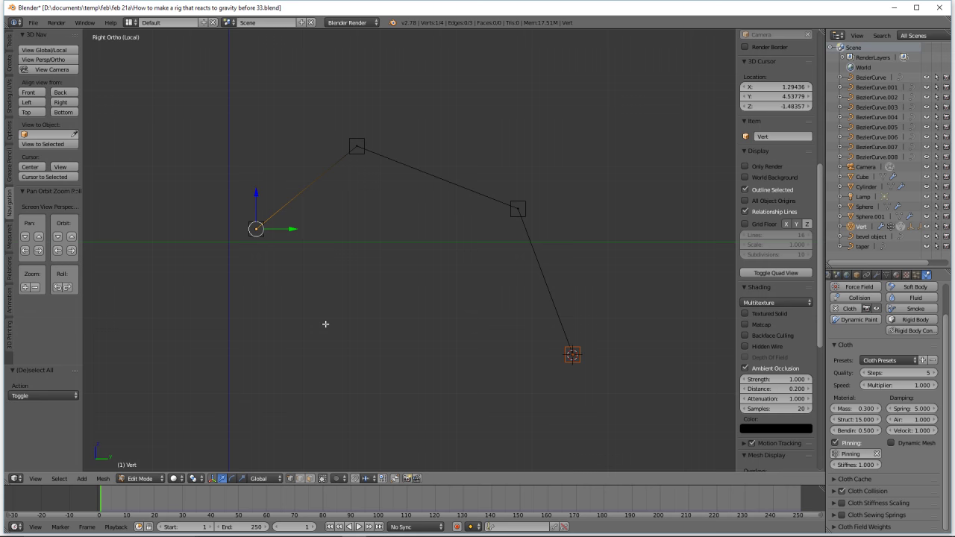
# - Snap the 3D cursor to the line's left end vertex and return to object mode with nothing selected
pyautogui.press('s')
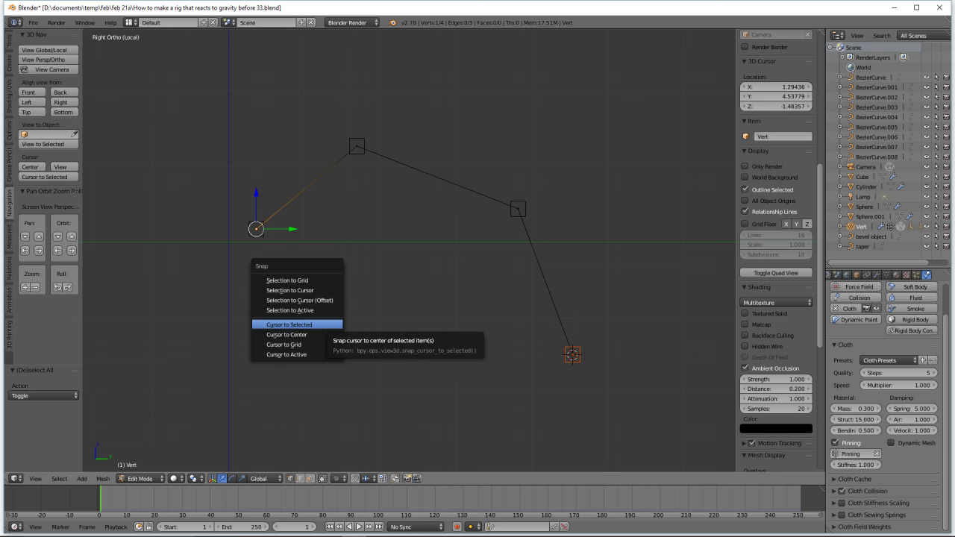
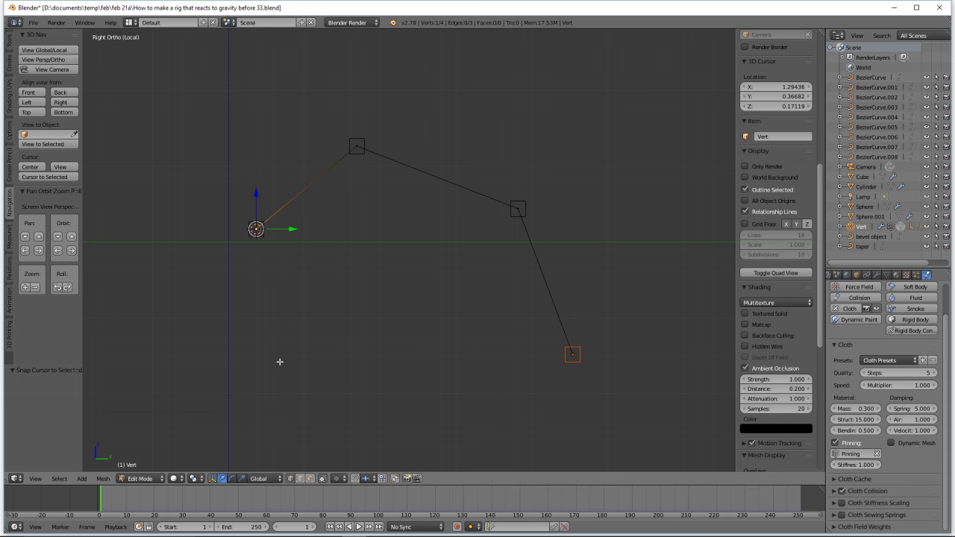
pyautogui.press('a')
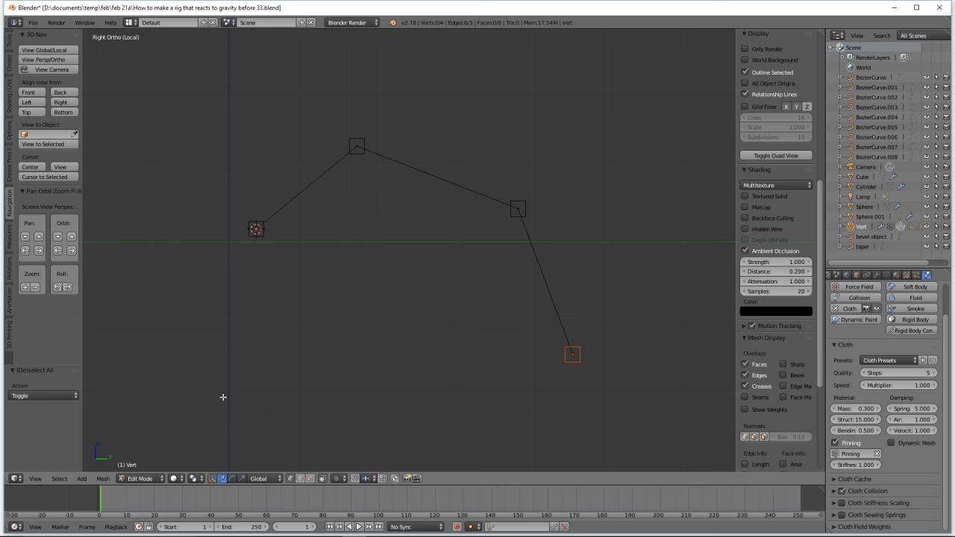
pyautogui.click(163, 481)
pyautogui.click(164, 471)
pyautogui.press('a')
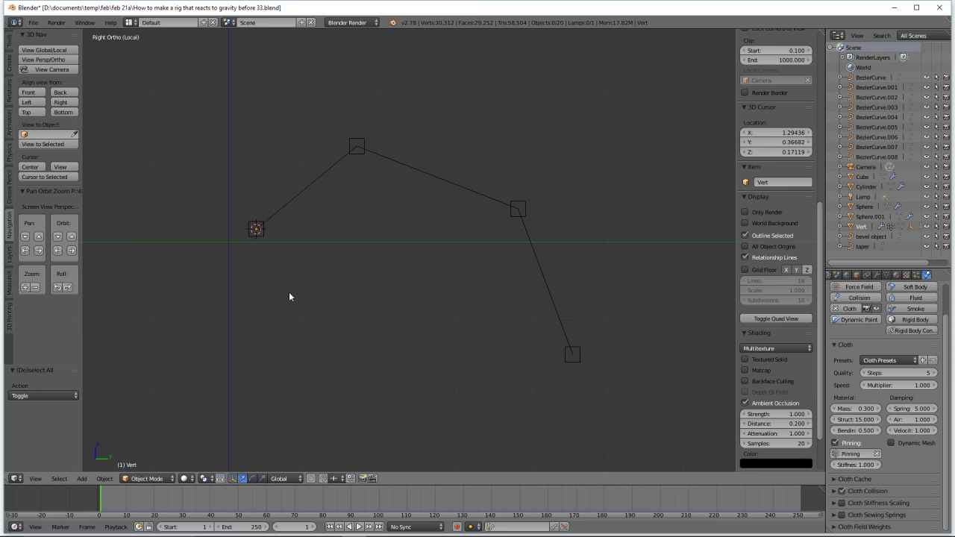
# - Add a single-bone armature at the 3D cursor on the line's left end
pyautogui.press('shift+a')
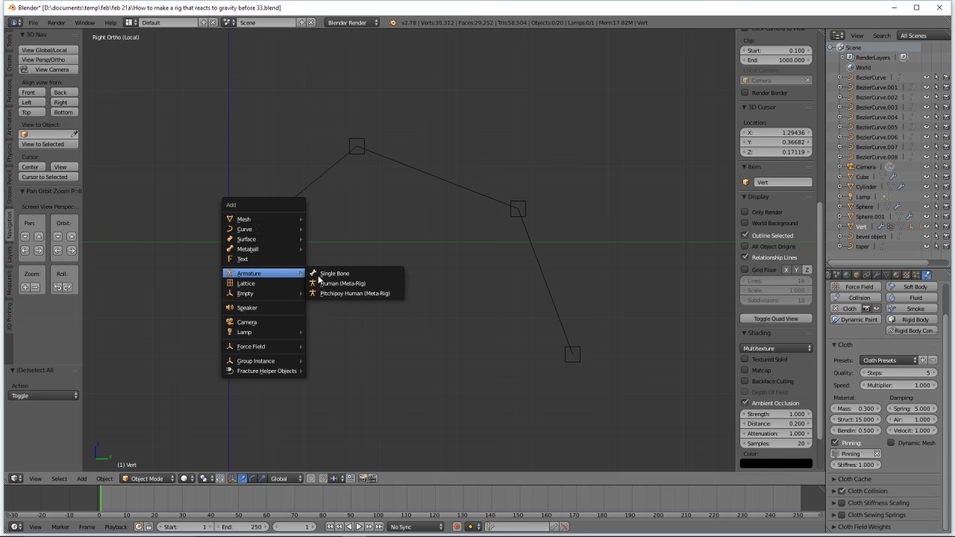
pyautogui.click(326, 275)
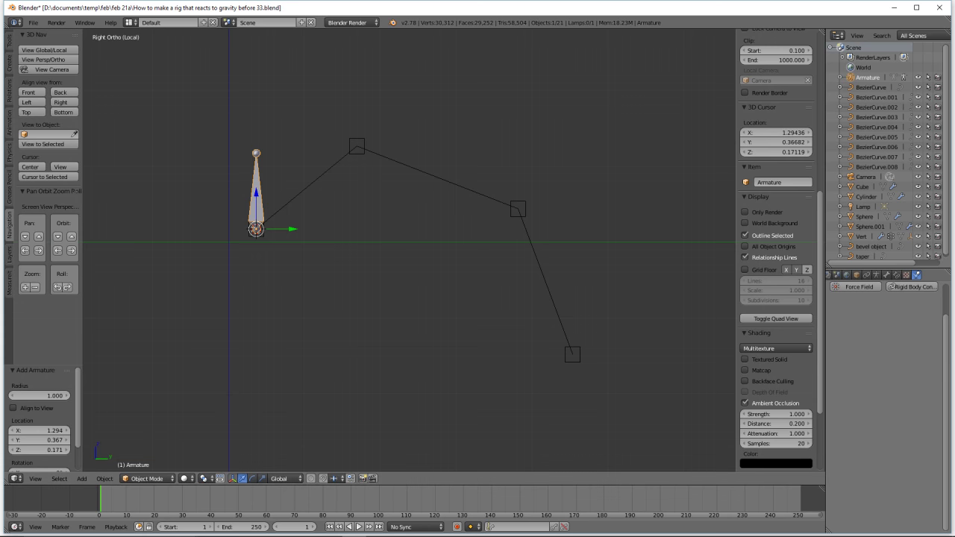
pyautogui.doubleClick(160, 445)
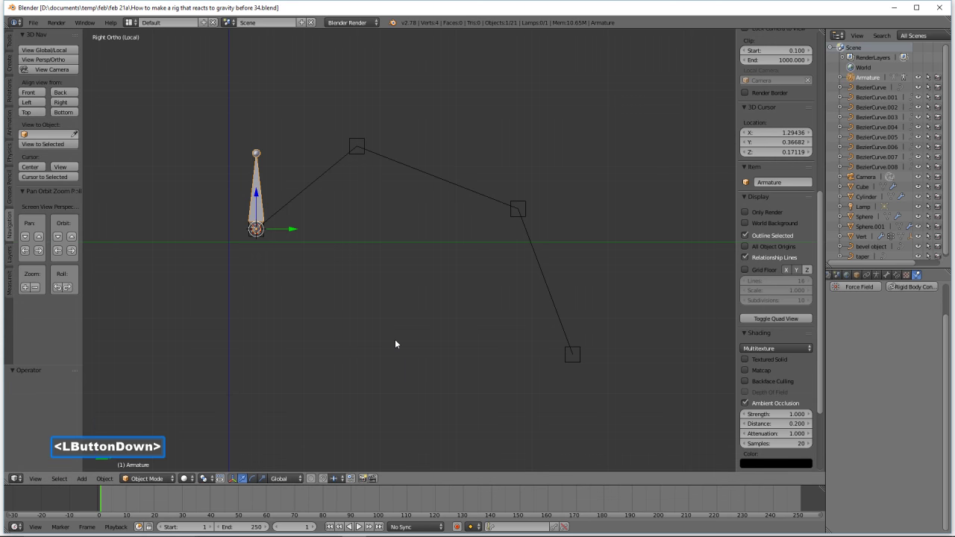
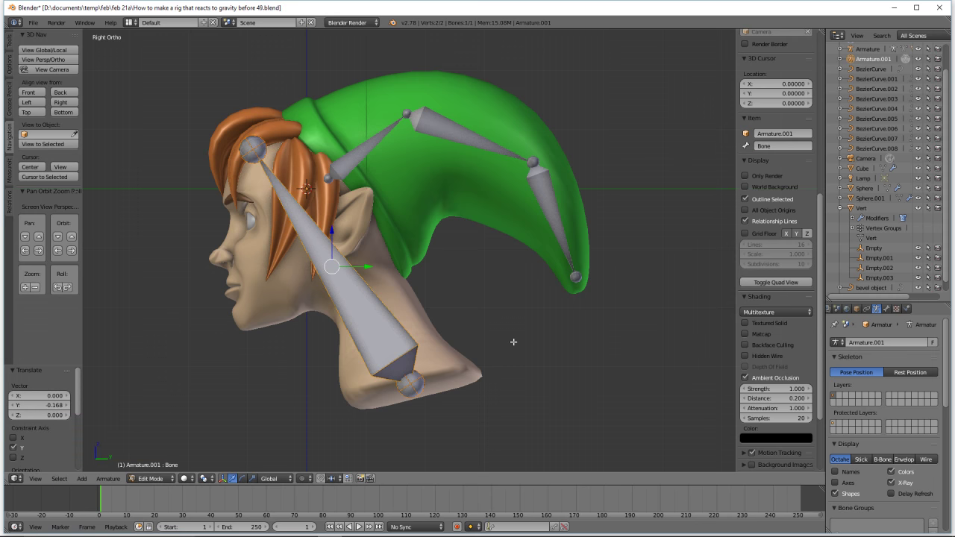
# - Bring up the bone Specials menu to subdivide the selected crown-to-neck bone
pyautogui.press('w')
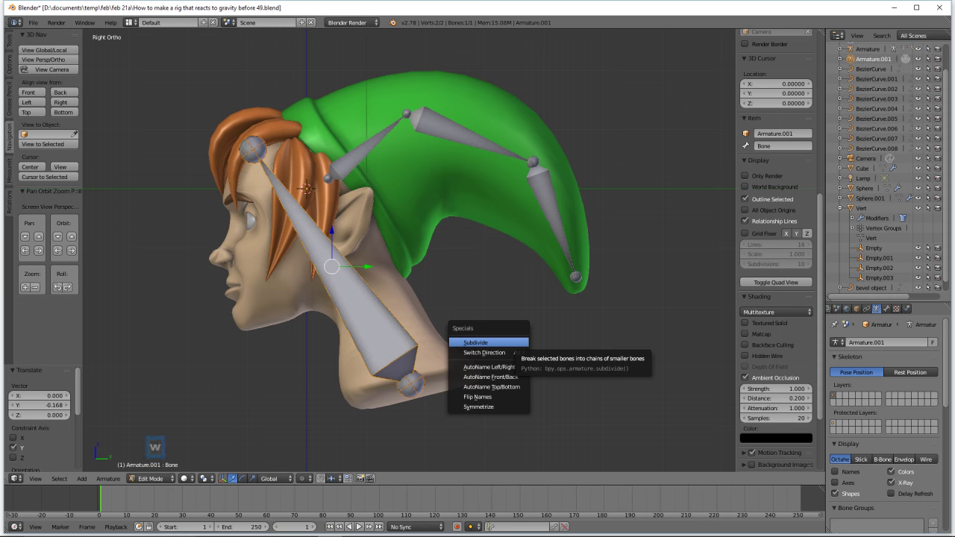
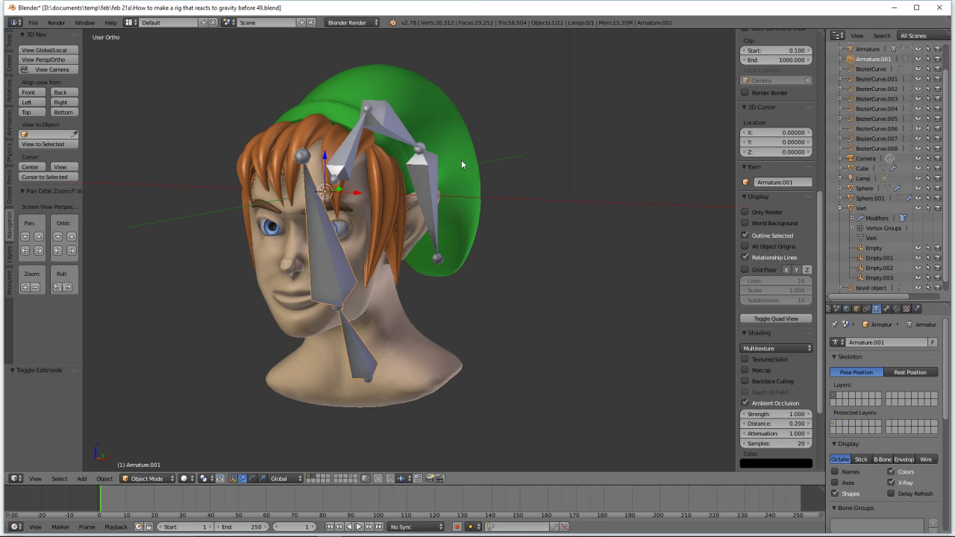
# - Hide the Cube head mesh with H and select Armature.001, leaving hair, eyes and bones visible
pyautogui.click(464, 162)
pyautogui.press('h')
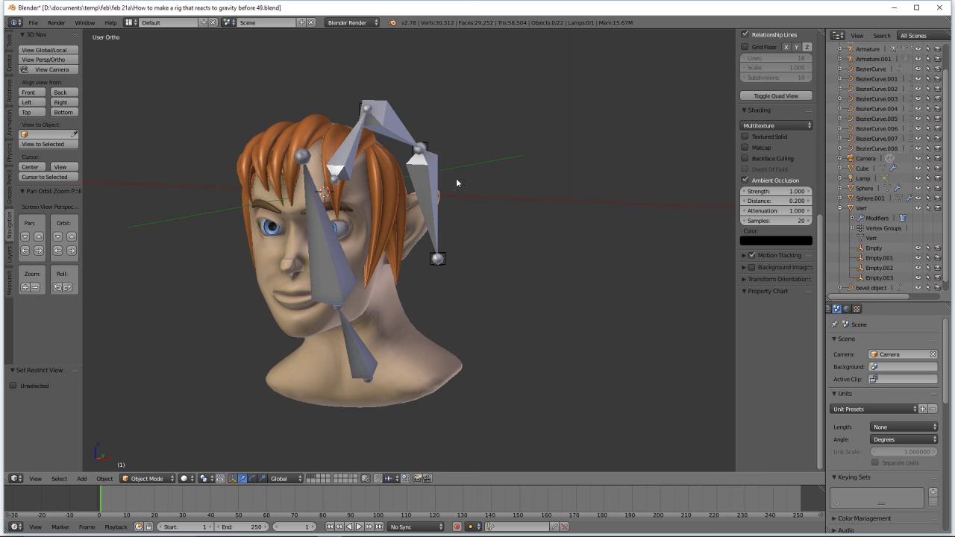
pyautogui.click(428, 367)
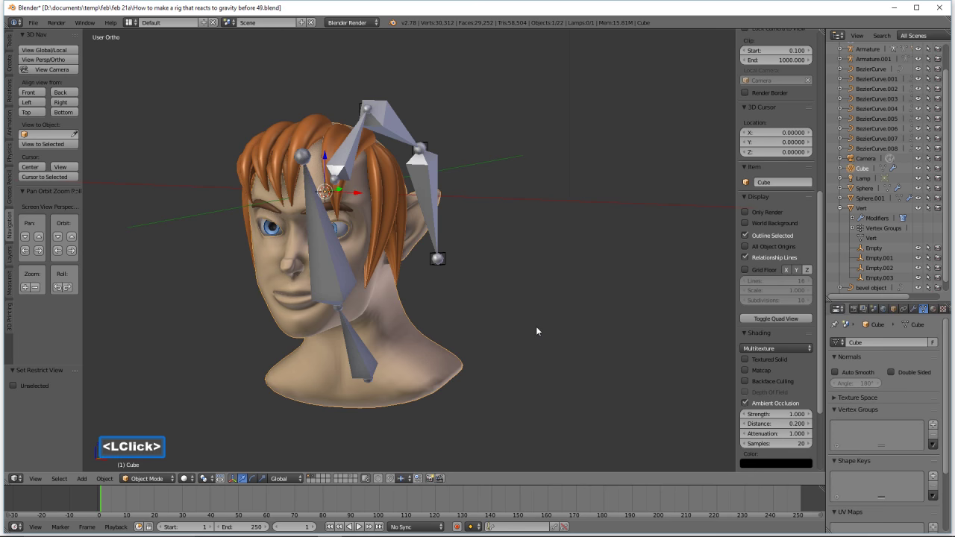
pyautogui.press('h')
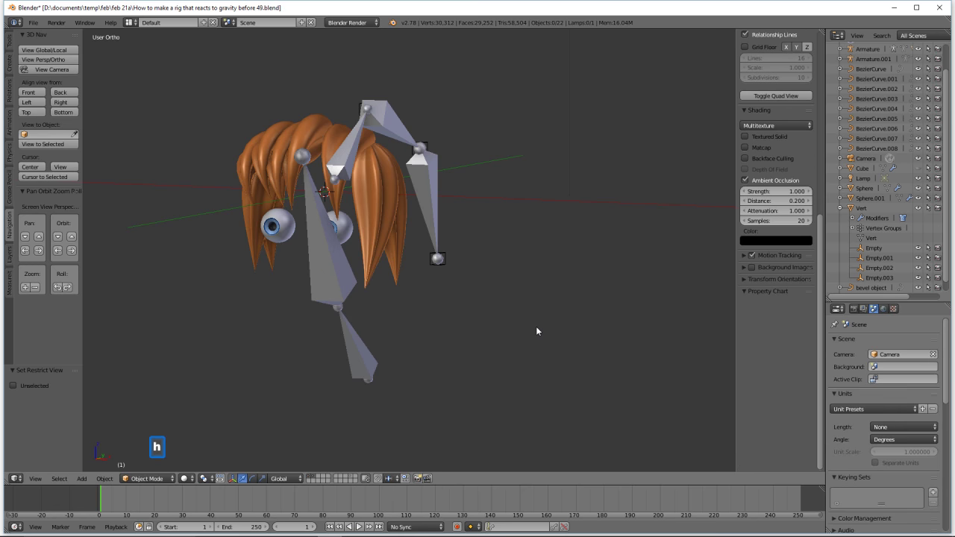
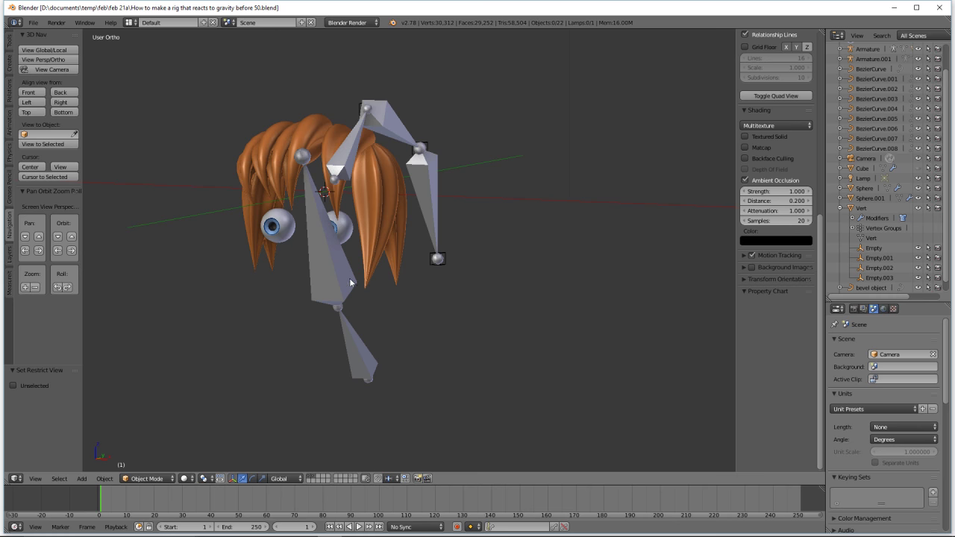
pyautogui.click(354, 281)
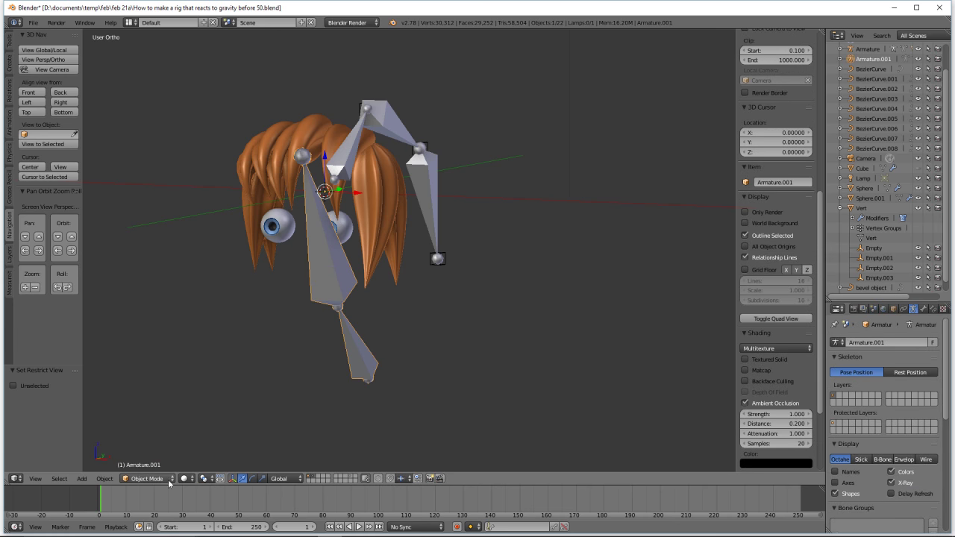
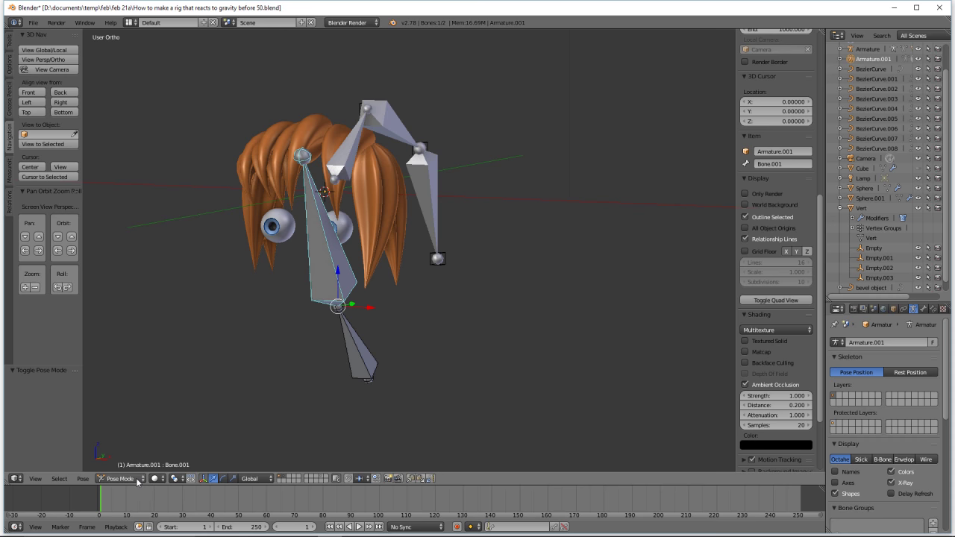
# - Return to Object Mode and select all nine hair strands plus both eyeballs
pyautogui.click(141, 481)
pyautogui.click(148, 467)
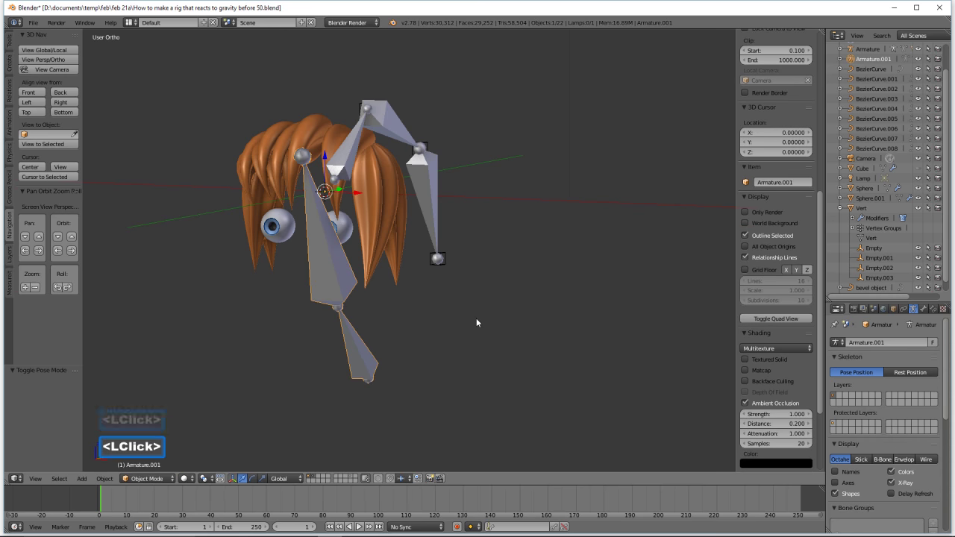
pyautogui.click(406, 259)
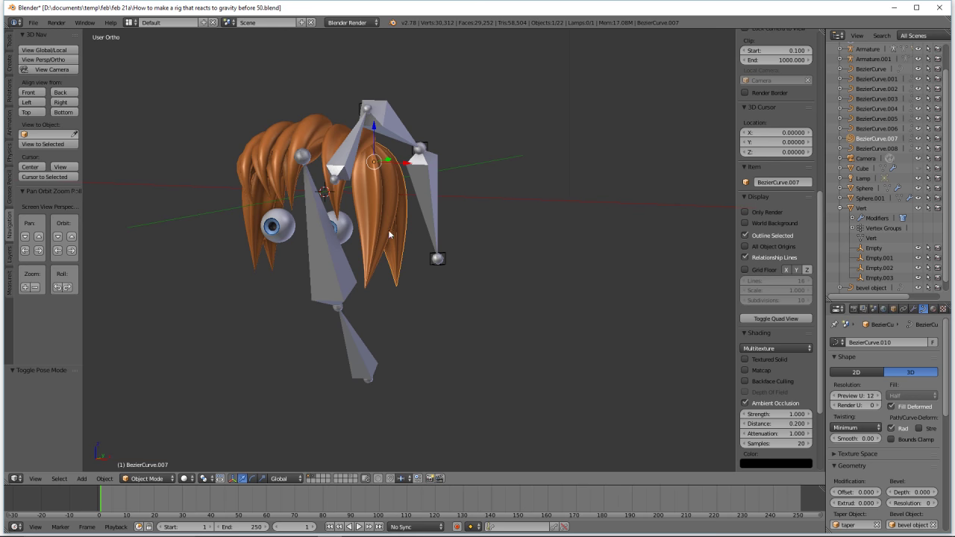
pyautogui.click(386, 232)
pyautogui.click(344, 201)
pyautogui.click(312, 126)
pyautogui.click(282, 154)
pyautogui.click(273, 148)
pyautogui.click(253, 159)
pyautogui.click(253, 224)
pyautogui.click(276, 261)
pyautogui.click(289, 232)
pyautogui.click(350, 228)
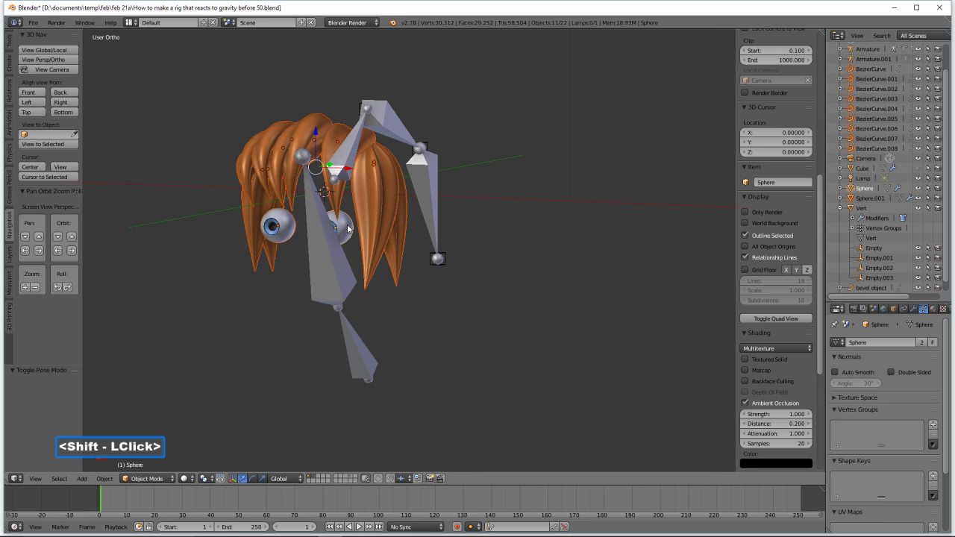
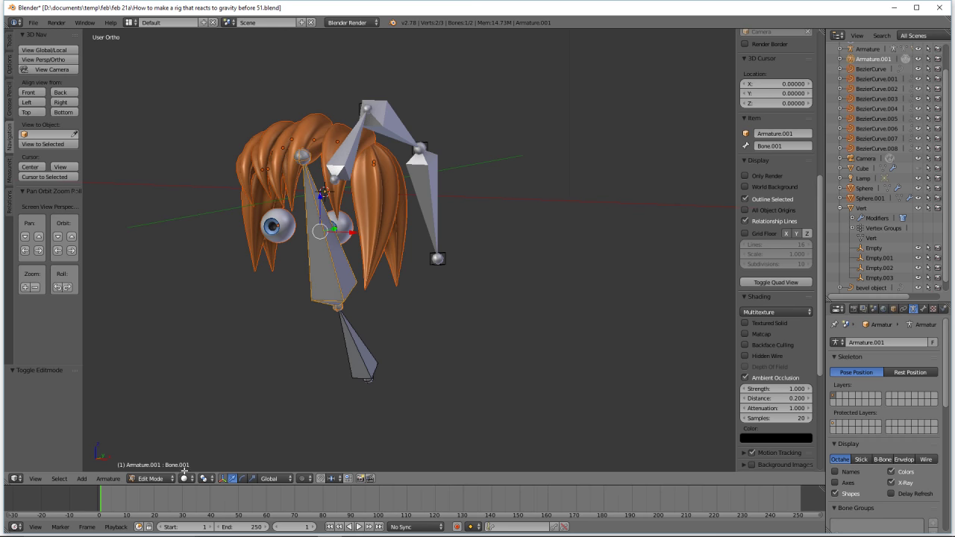
# - Add the two-bone armature to the selection and make its upper bone active in Pose Mode
pyautogui.click(172, 484)
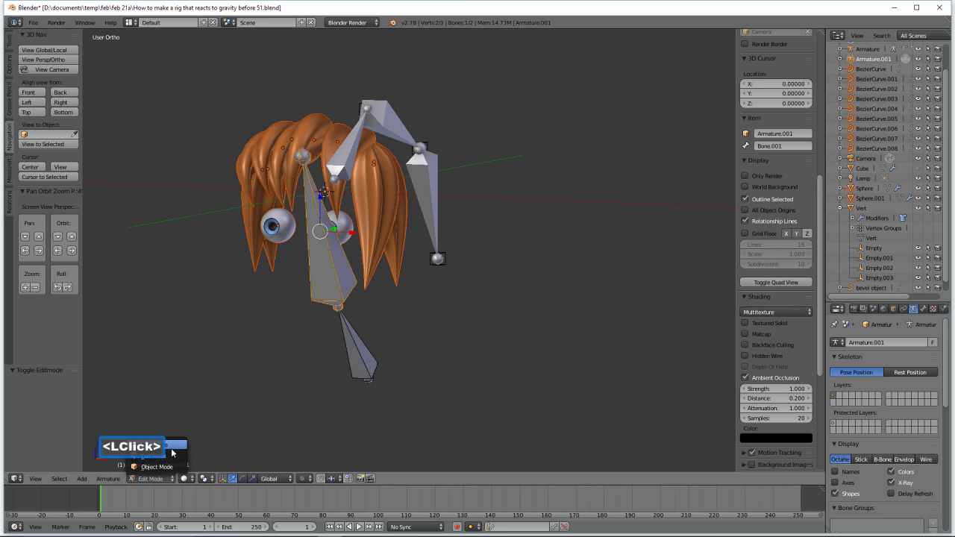
pyautogui.click(177, 449)
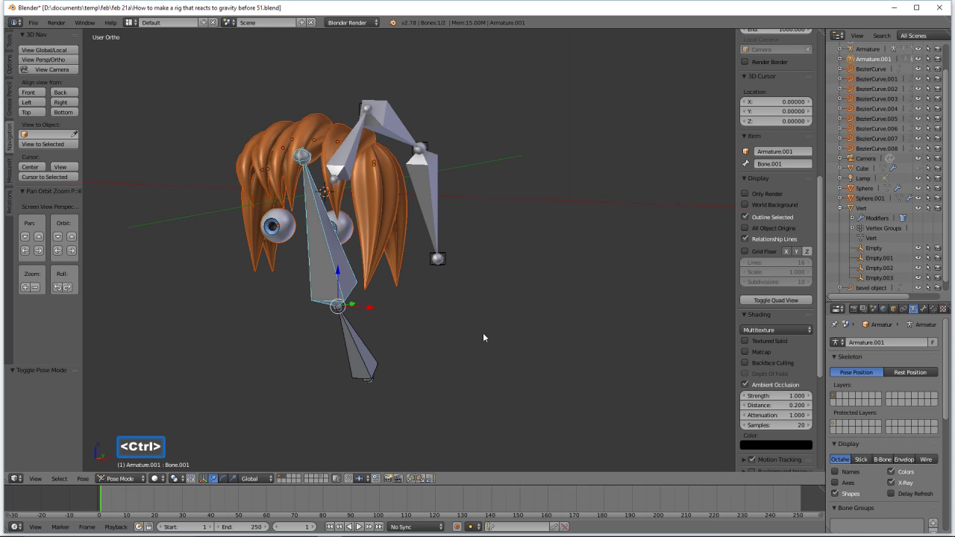
# - Bind the hair strands and eyeballs to the armature with Armature Deform automatic weights
pyautogui.press('ctrl+p')
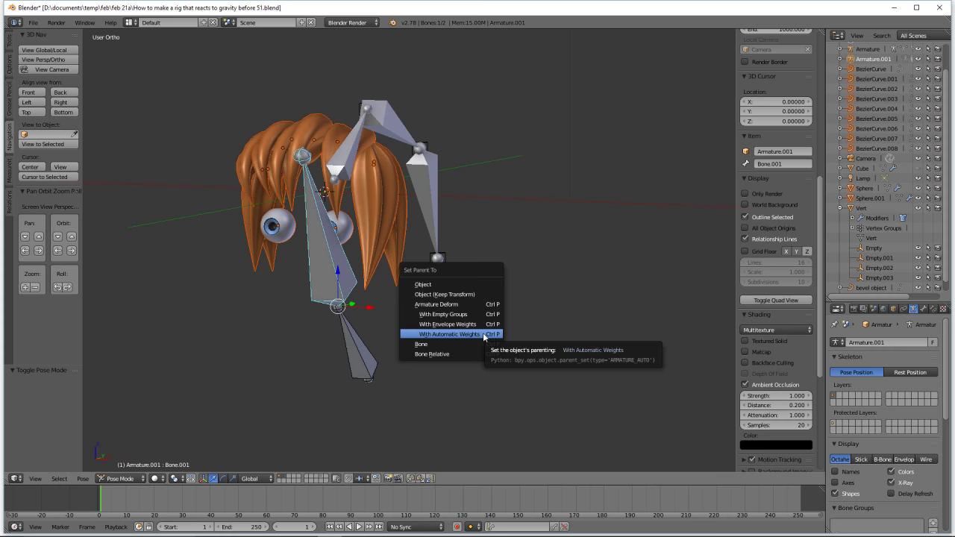
pyautogui.click(471, 350)
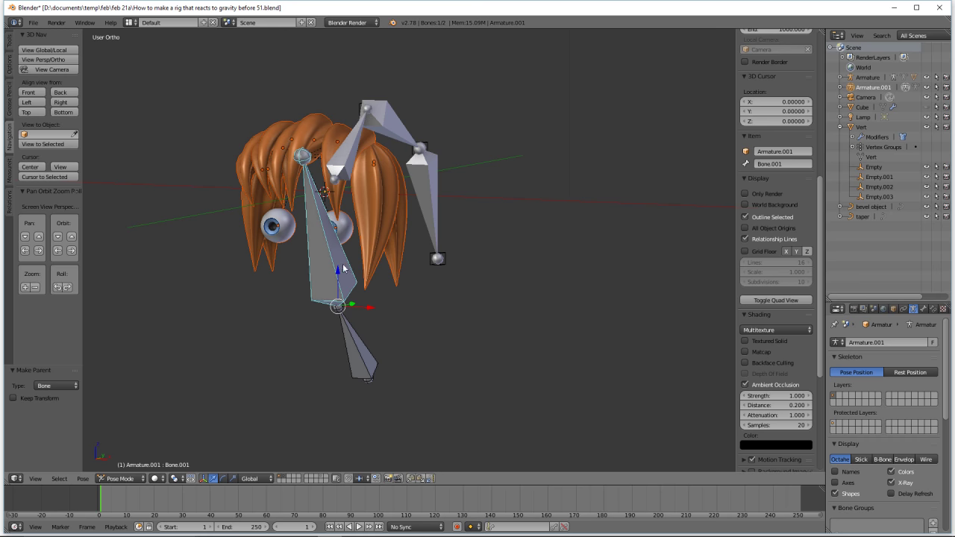
# - Test-rotate the bone about X to confirm hair and eyes follow, then cancel to restore the pose
pyautogui.click(327, 249)
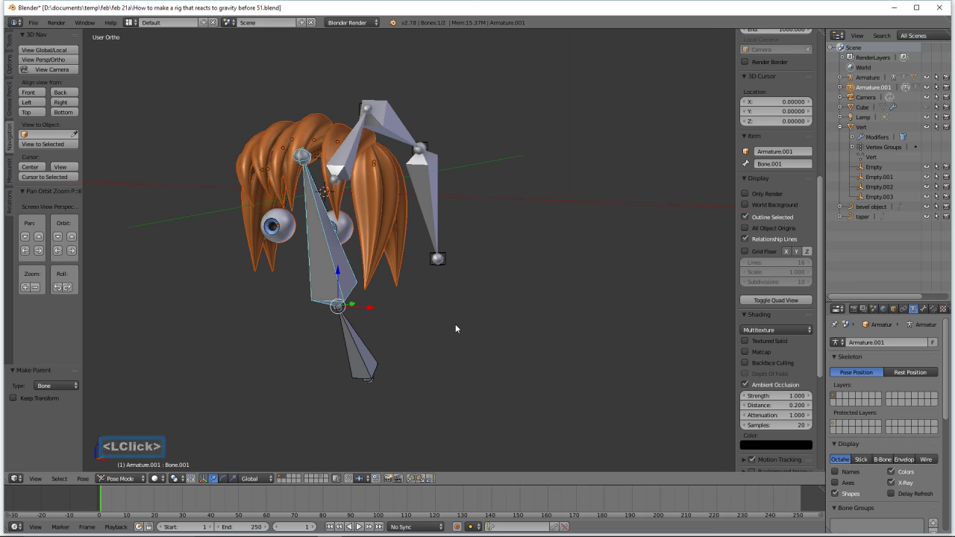
pyautogui.press('r')
pyautogui.press('x')
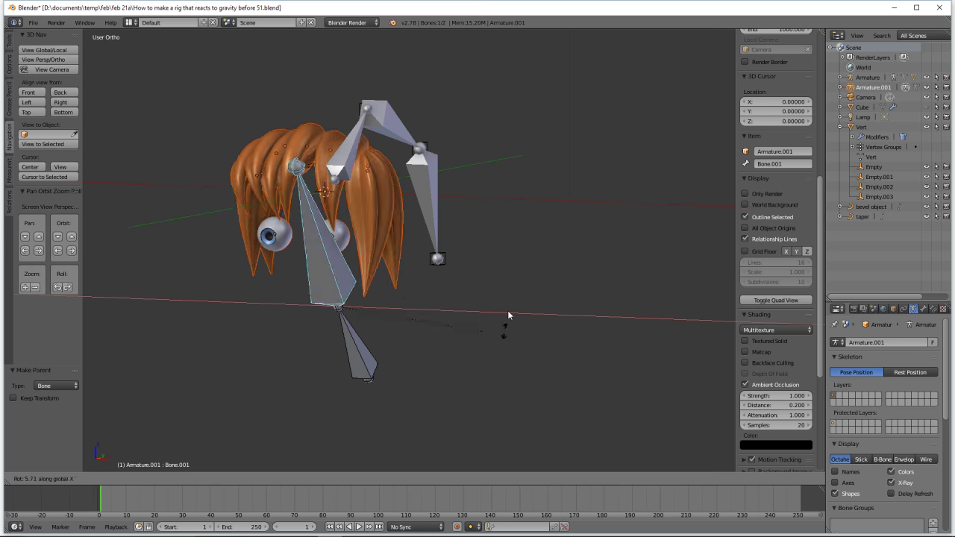
pyautogui.rightClick(498, 347)
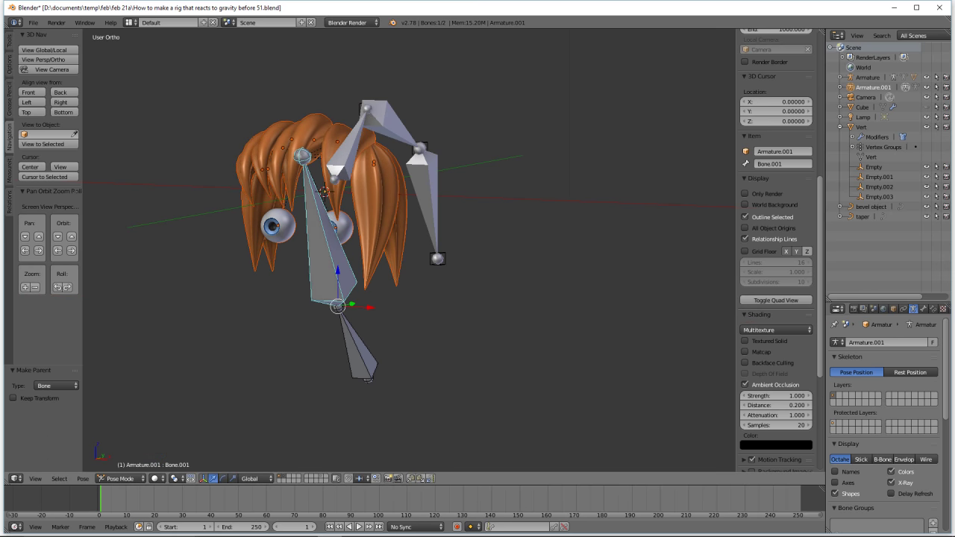
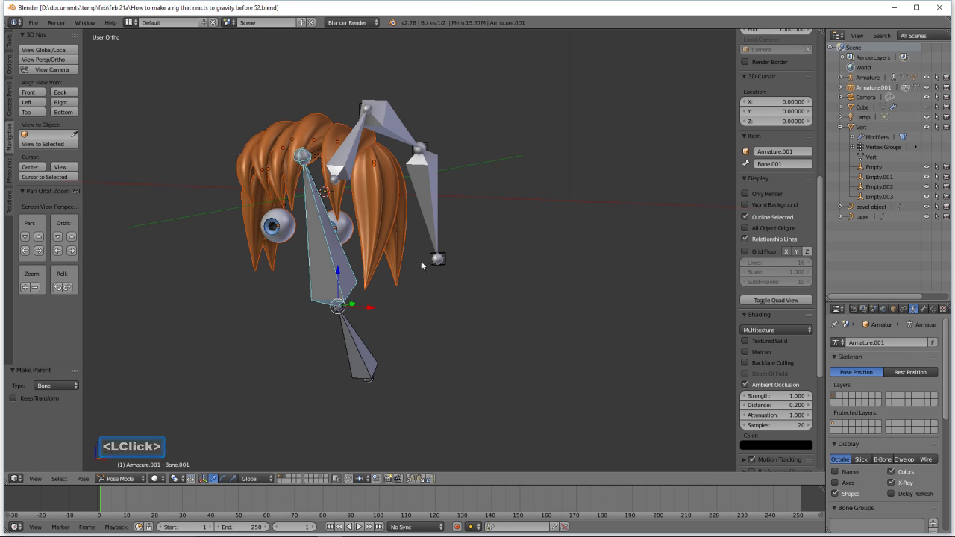
# - Hide the three-bone armature from the viewport
pyautogui.click(351, 161)
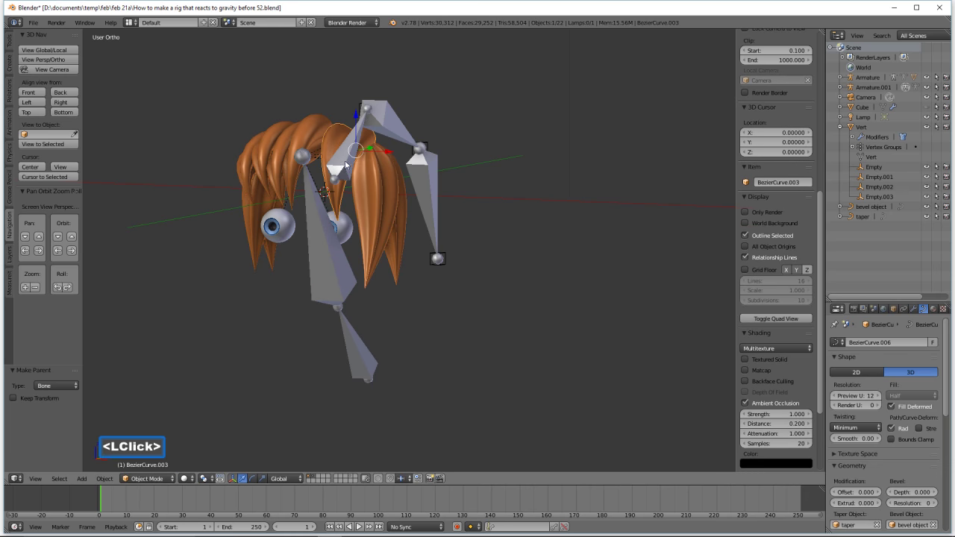
pyautogui.click(344, 167)
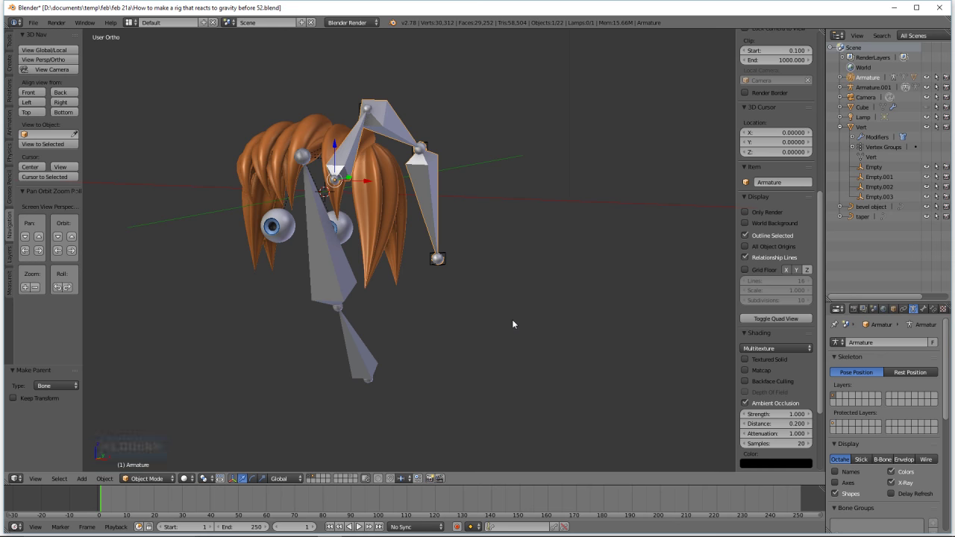
pyautogui.press('h')
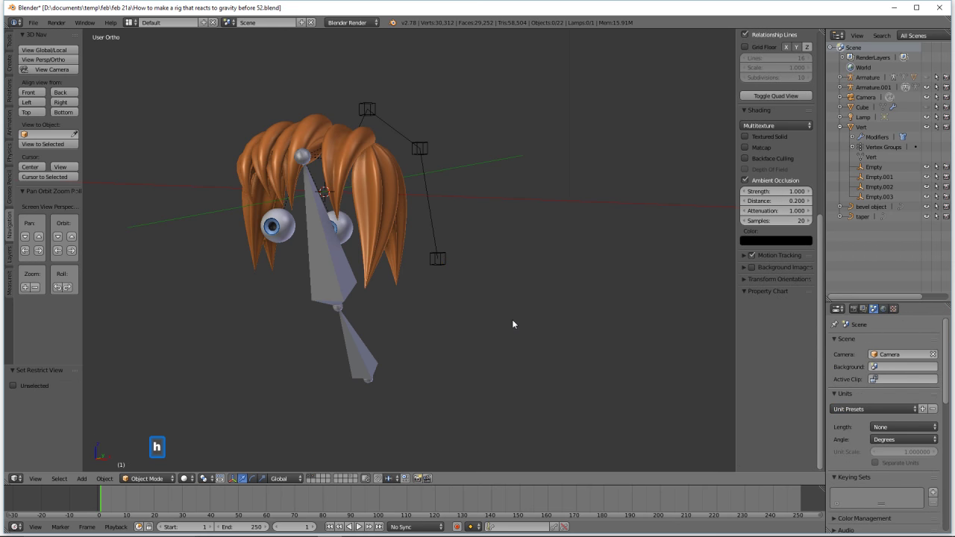
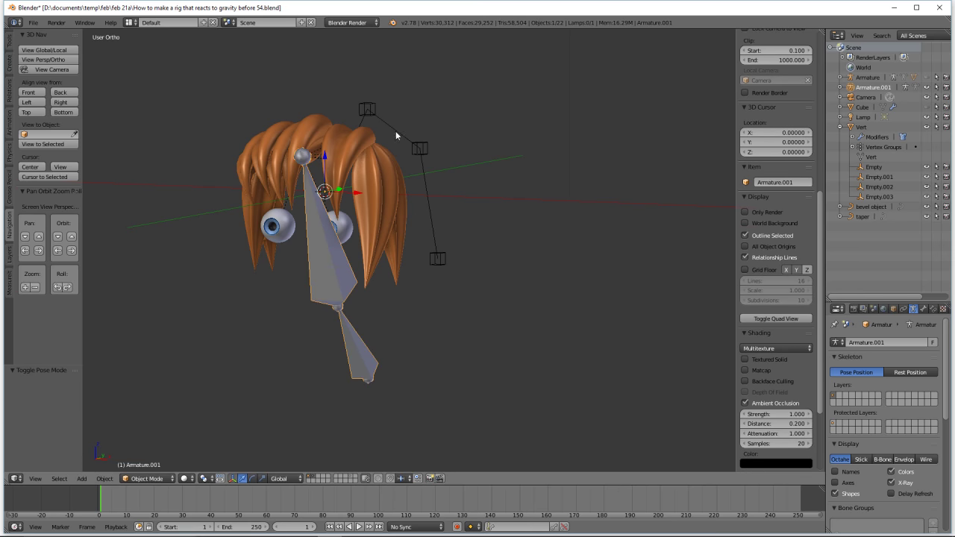
# - Select the Vert chain object together with the two-bone armature as active
pyautogui.middleClick(539, 263)
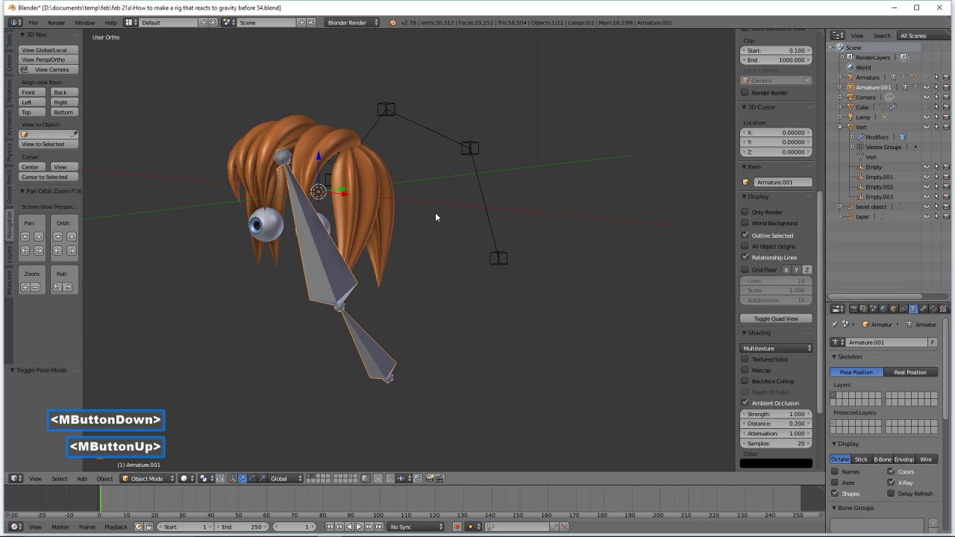
pyautogui.click(377, 131)
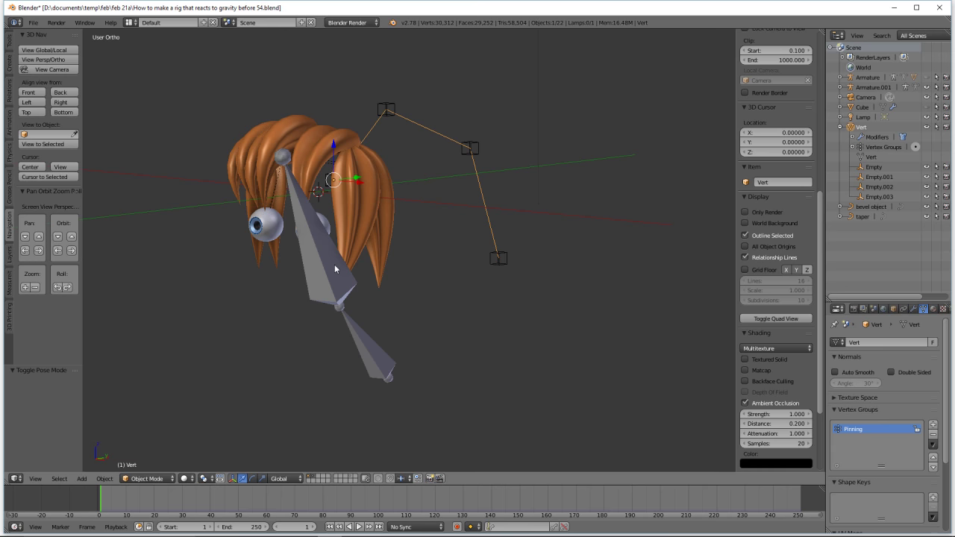
pyautogui.click(323, 256)
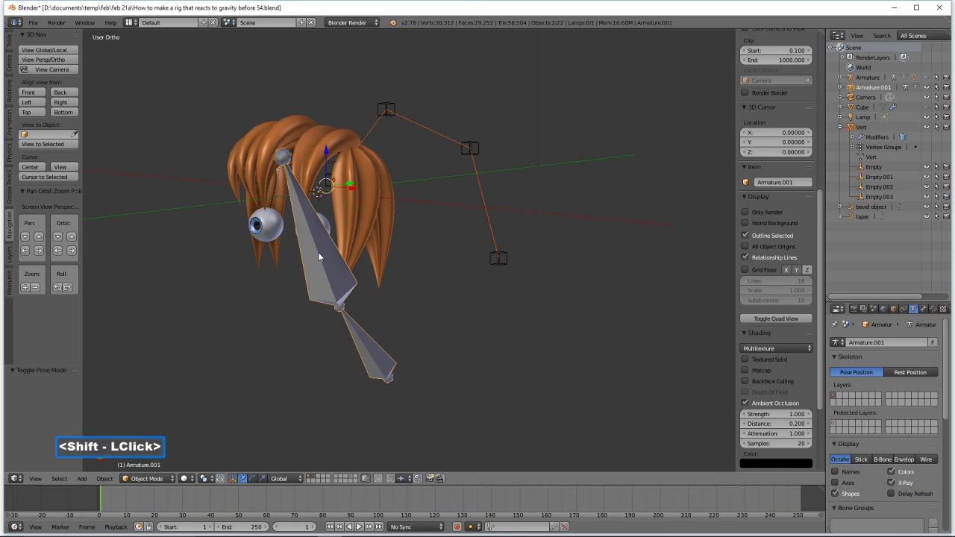
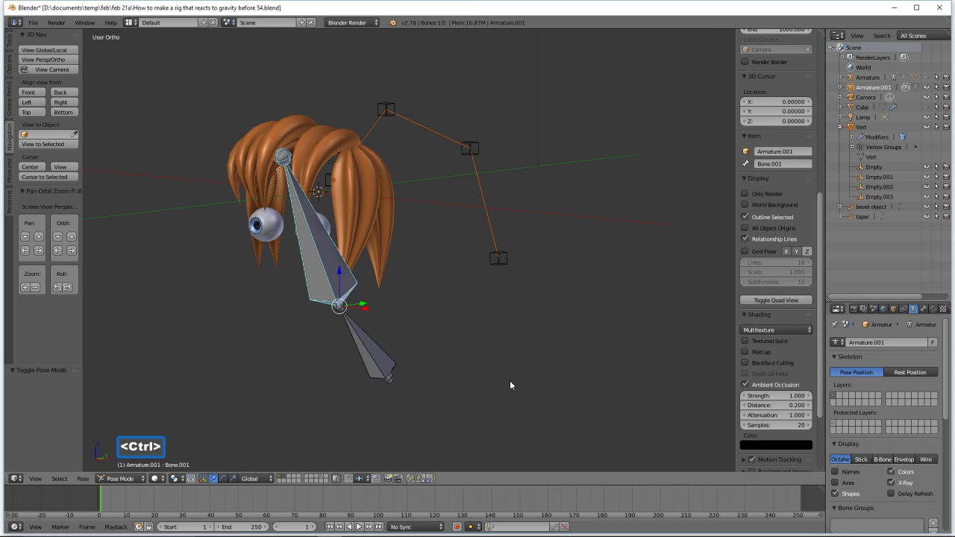
# - Parent the Vert wire chain to the upper bone using the Bone parent type
pyautogui.press('ctrl+p')
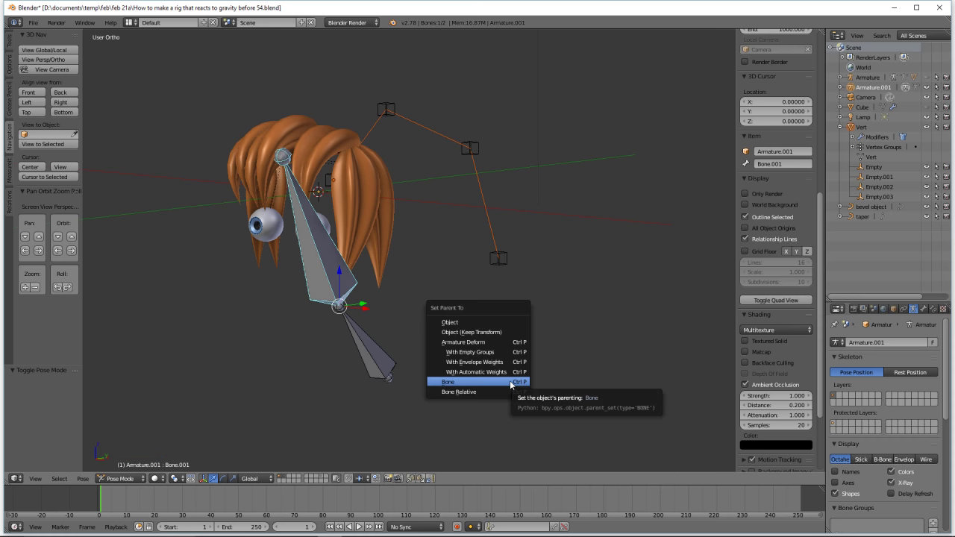
pyautogui.click(506, 385)
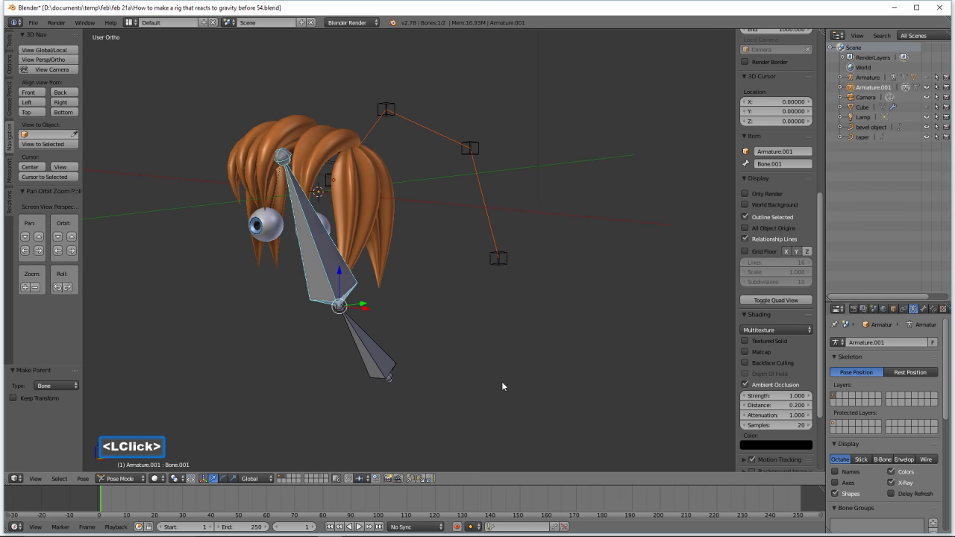
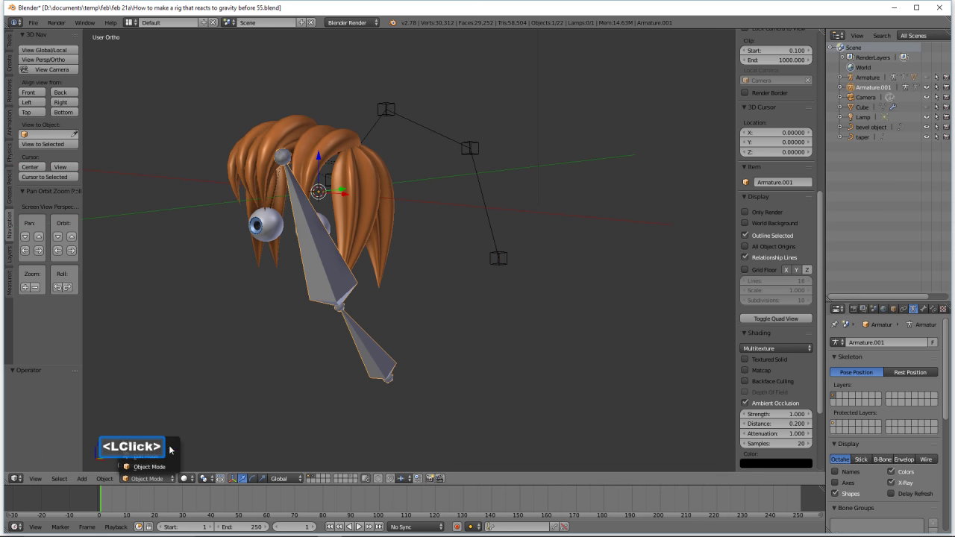
# - Rotate the upper bone about X during playback so the wire chain swings, then cancel the rotation
pyautogui.click(176, 449)
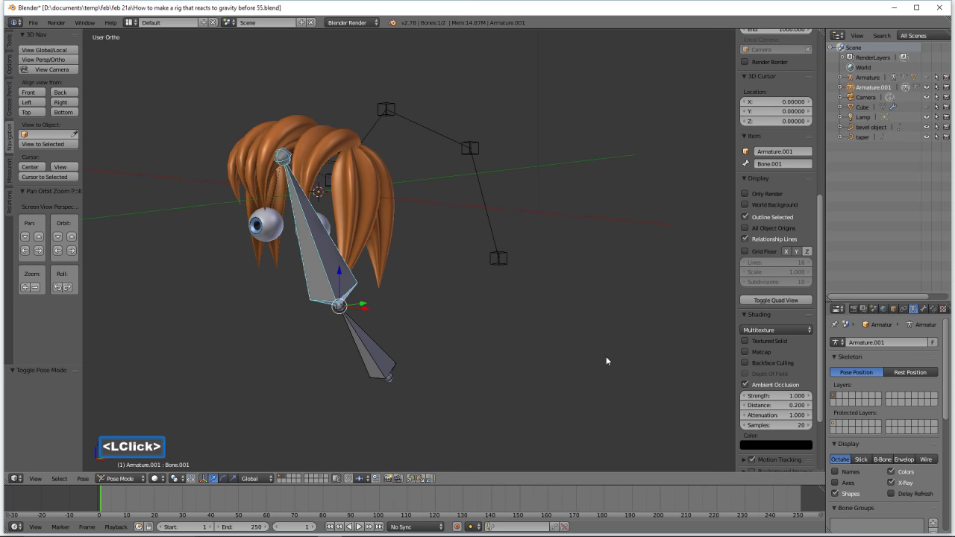
pyautogui.write('rx')
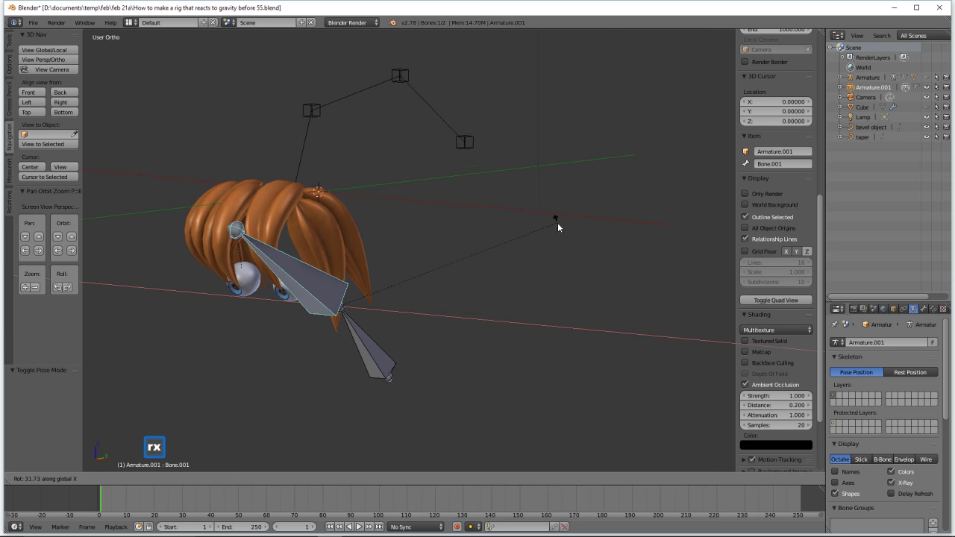
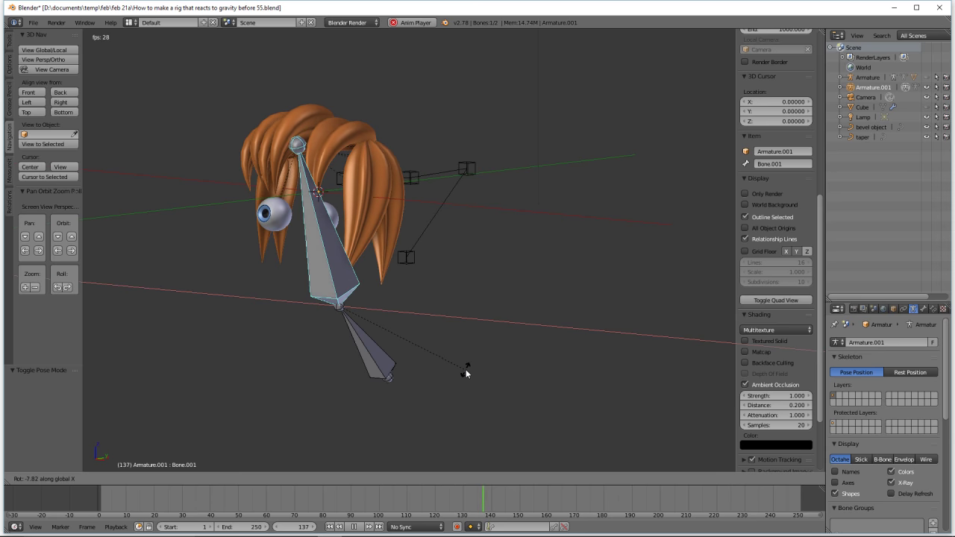
pyautogui.rightClick(471, 372)
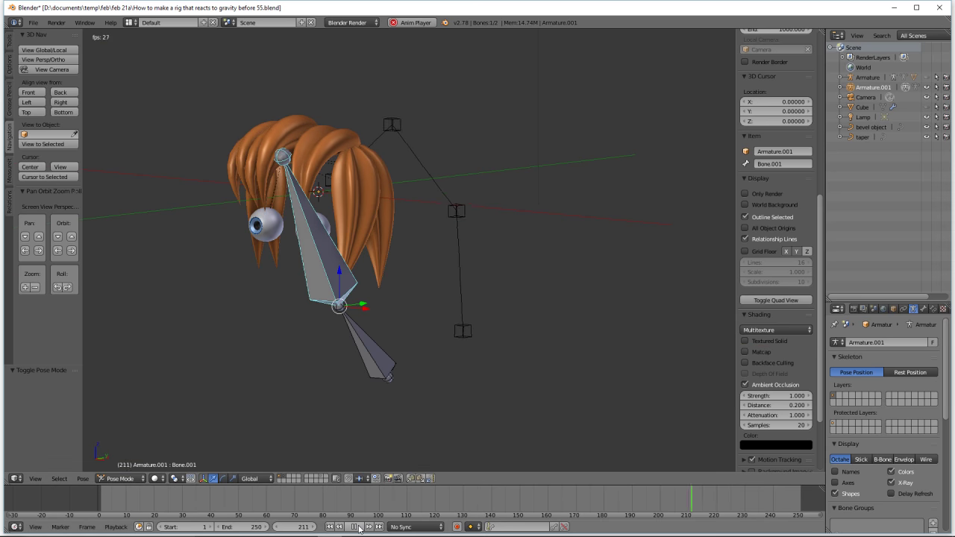
# - Stop the animation and rewind the timeline to frame 1
pyautogui.click(363, 528)
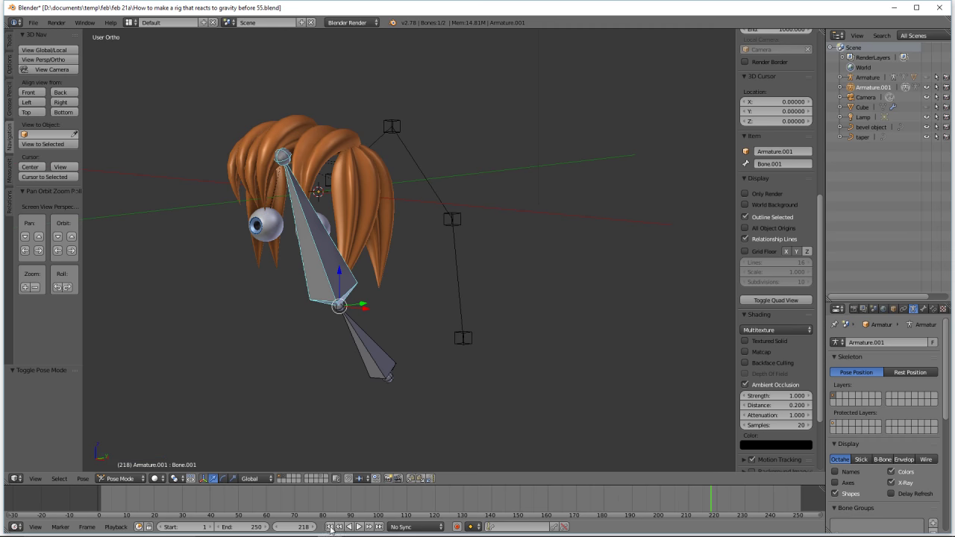
pyautogui.click(335, 529)
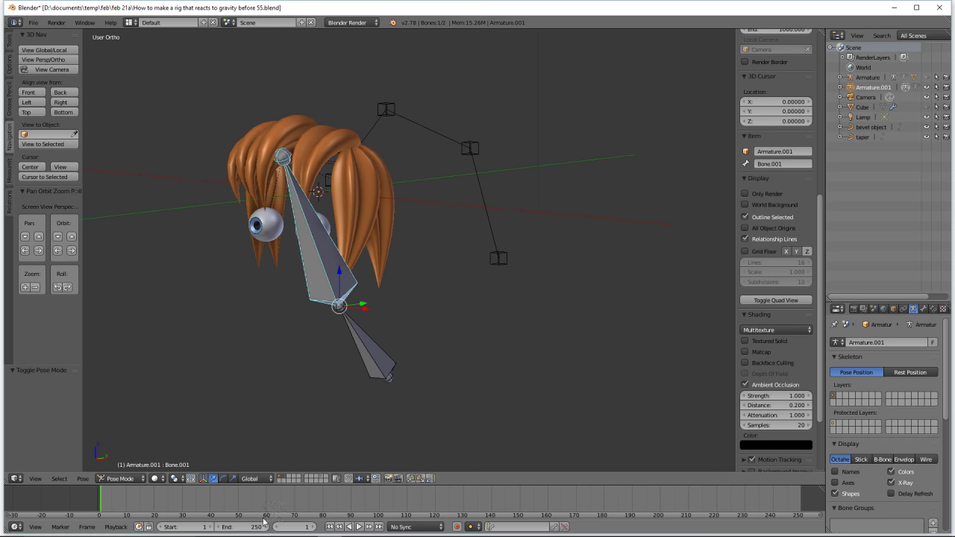
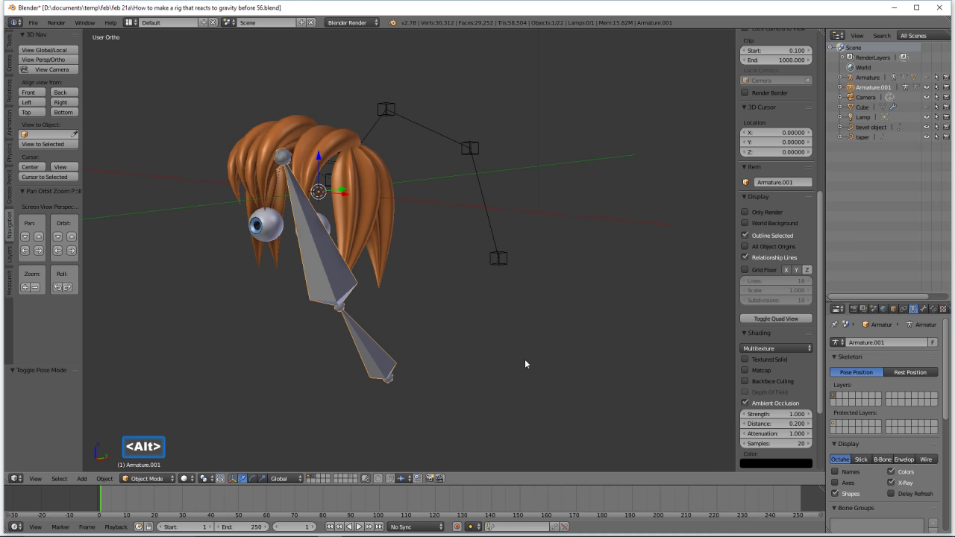
# - Unhide the head, hat and hat bones and select the green hat to inspect its vertex groups
pyautogui.press('alt+h')
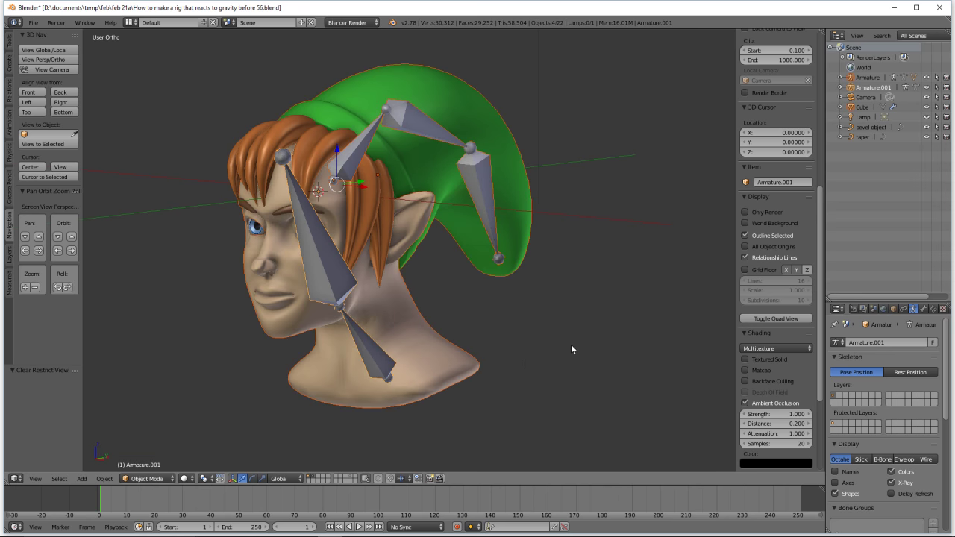
pyautogui.click(570, 11)
pyautogui.click(572, 62)
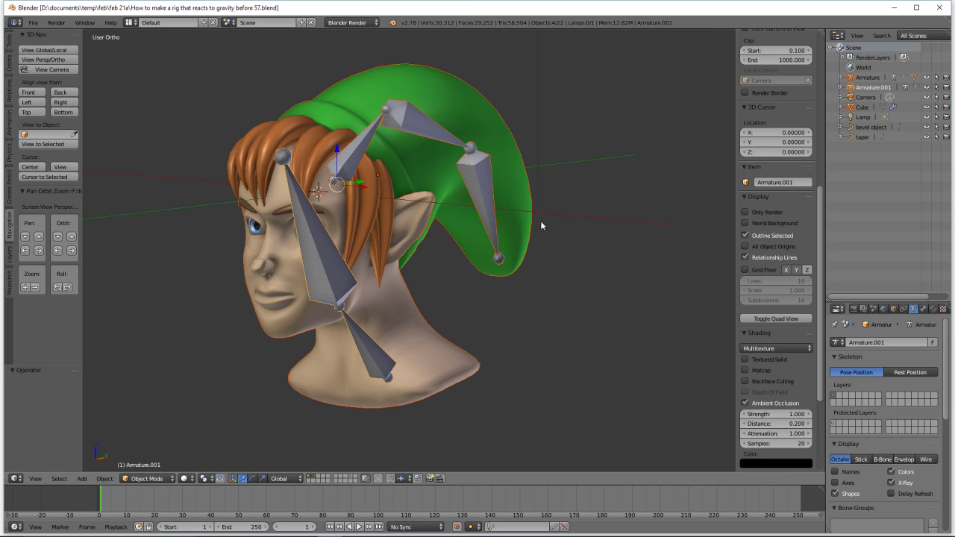
pyautogui.click(520, 196)
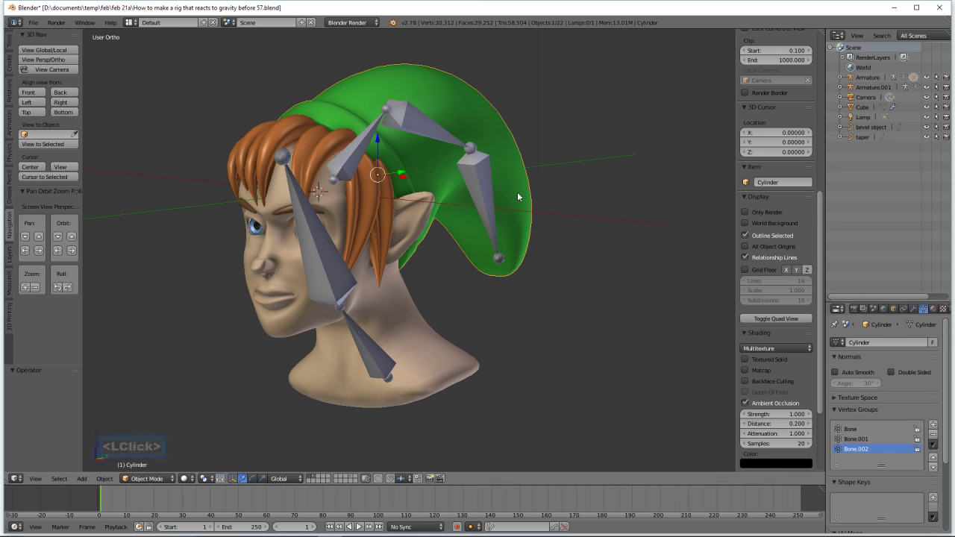
# - Hide the hat, head mesh and several hair strands one by one, leaving the bone chains visible
pyautogui.press('h')
pyautogui.click(392, 240)
pyautogui.press('h')
pyautogui.click(371, 221)
pyautogui.press('h')
pyautogui.click(324, 153)
pyautogui.press('h')
pyautogui.click(361, 238)
pyautogui.press('h')
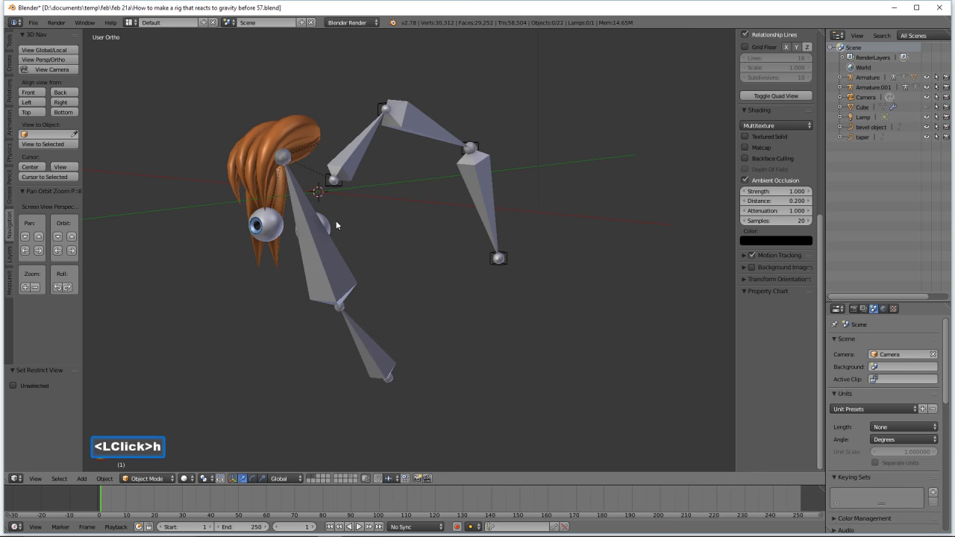
# - Select both eyeballs and hide them
pyautogui.click(336, 222)
pyautogui.click(283, 233)
pyautogui.press('h')
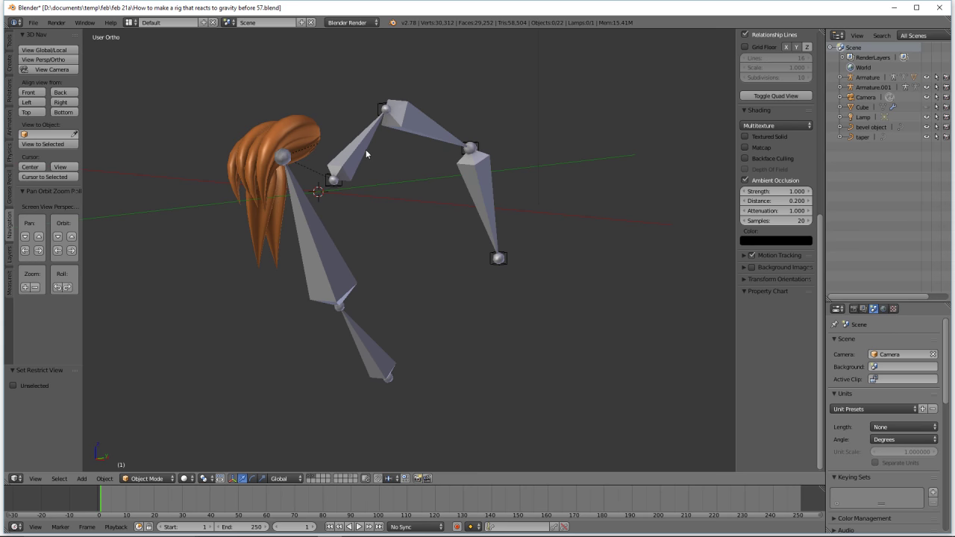
# - Select the hat armature with the head armature active and pick its upper bone in Pose Mode
pyautogui.click(362, 151)
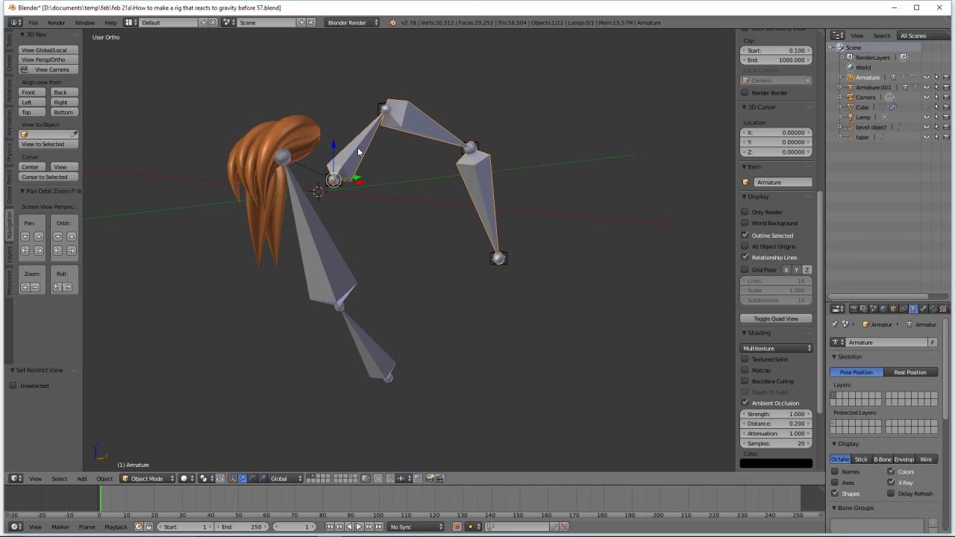
pyautogui.click(339, 257)
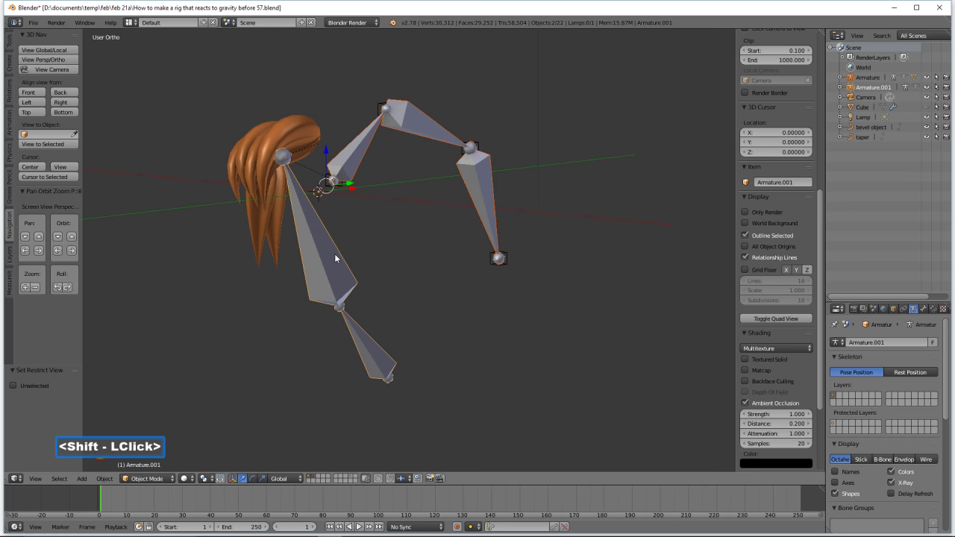
pyautogui.click(175, 482)
pyautogui.click(178, 448)
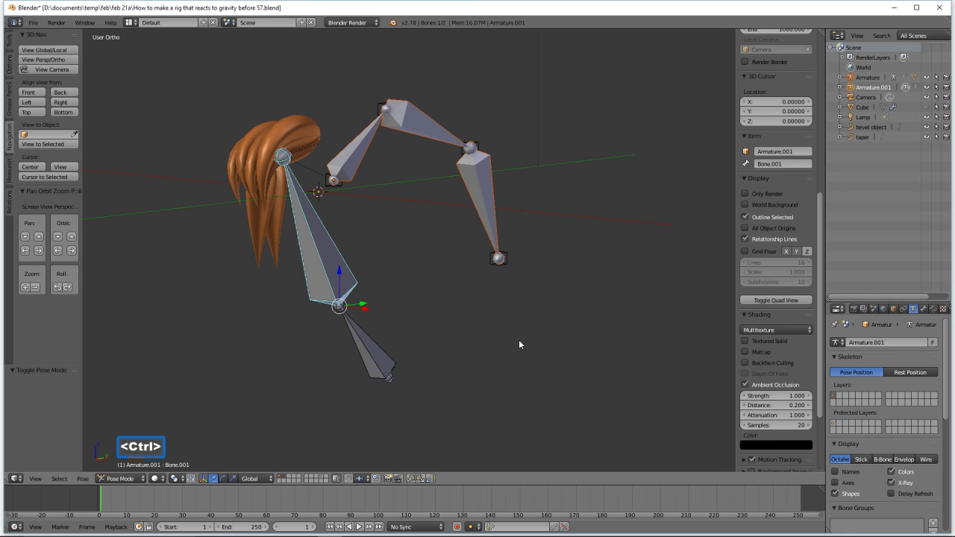
# - Parent the hat armature to the head armature's upper bone via the Bone option
pyautogui.press('ctrl+p')
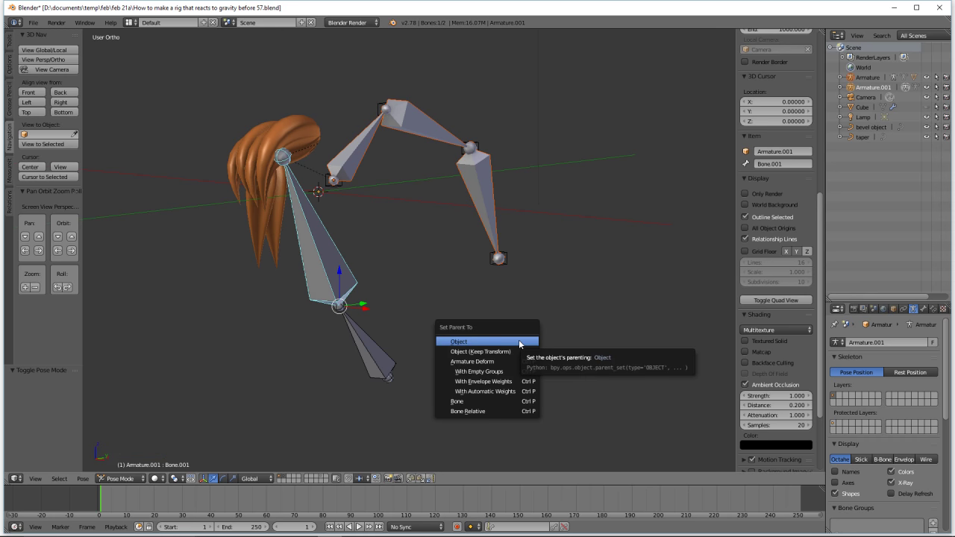
pyautogui.click(504, 401)
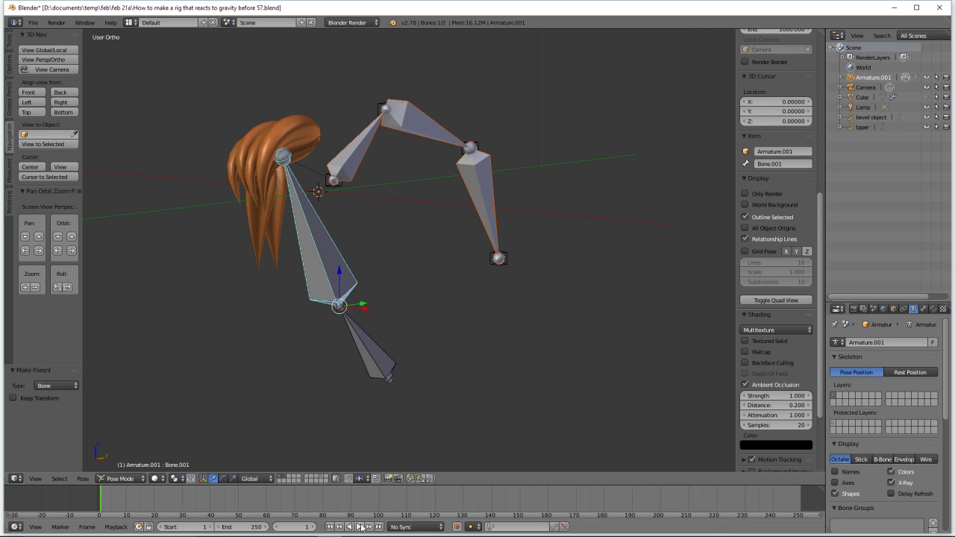
# - Play the animation, move the lower head bone so the hat bones swing, then cancel and stop playback
pyautogui.click(363, 530)
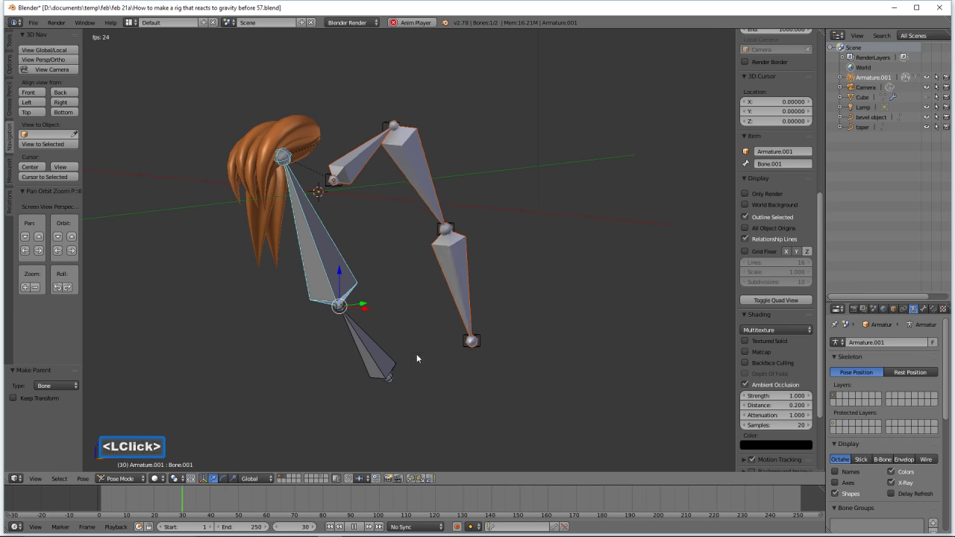
pyautogui.click(388, 359)
pyautogui.press('g')
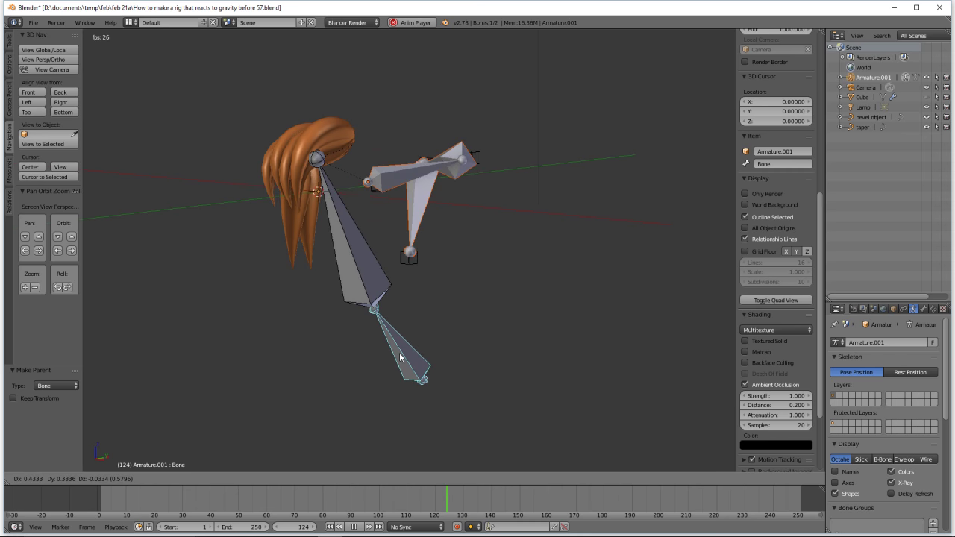
pyautogui.rightClick(390, 359)
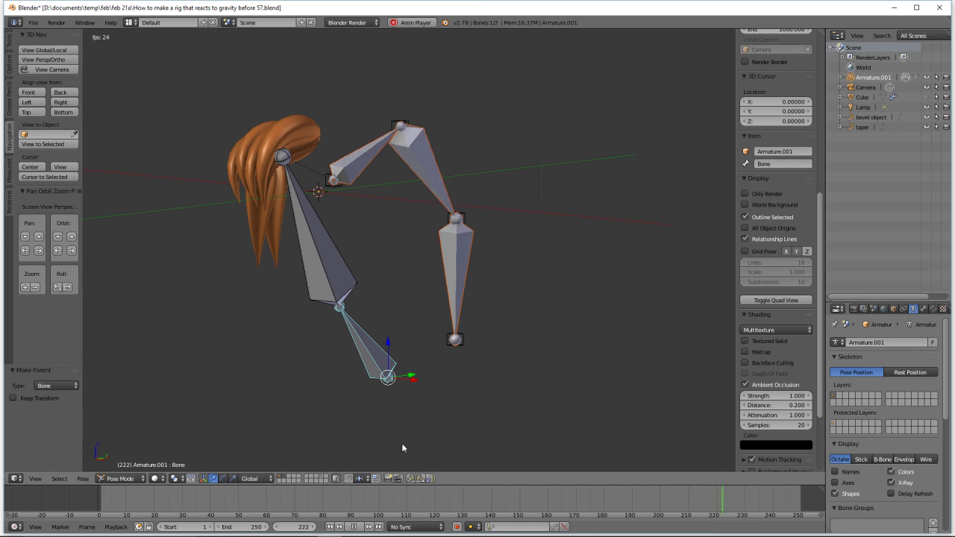
pyautogui.click(364, 531)
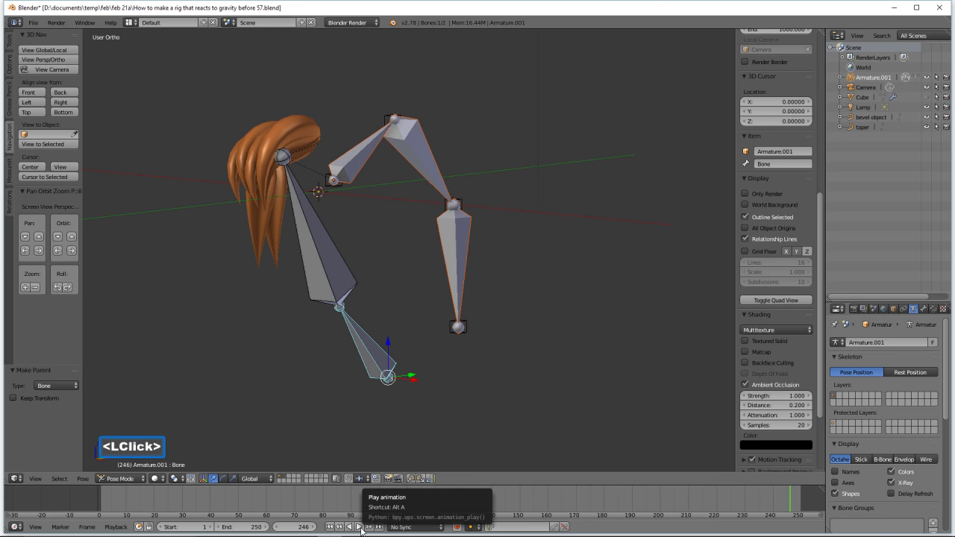
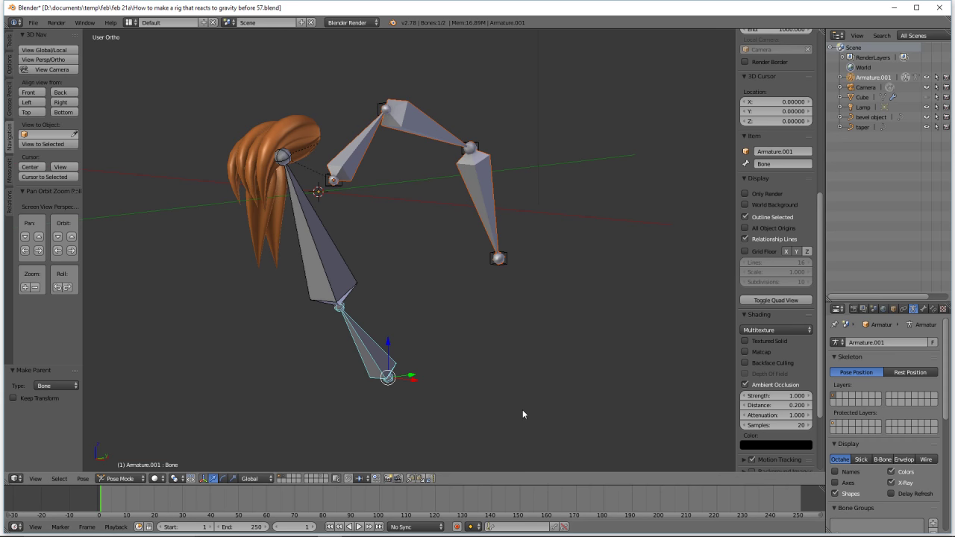
pyautogui.press('a')
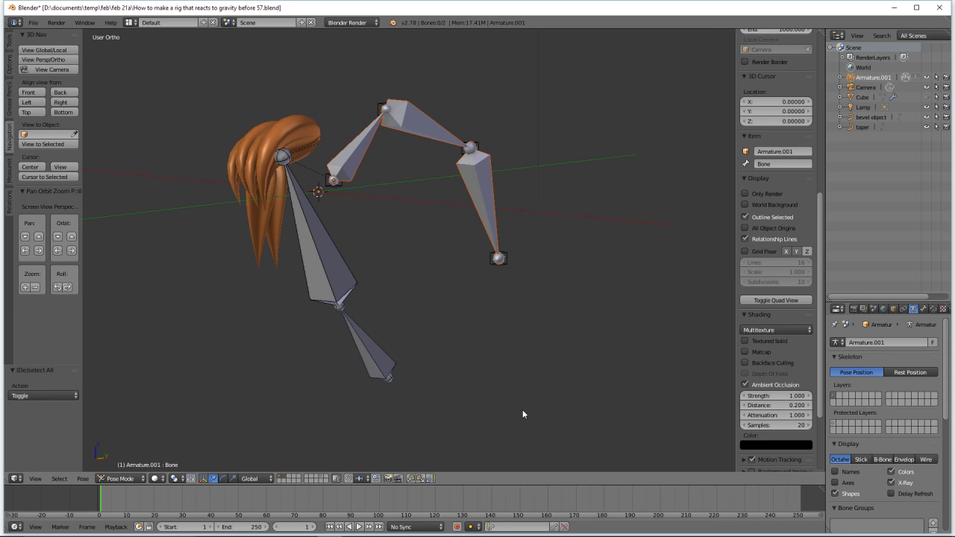
pyautogui.click(147, 482)
pyautogui.click(143, 469)
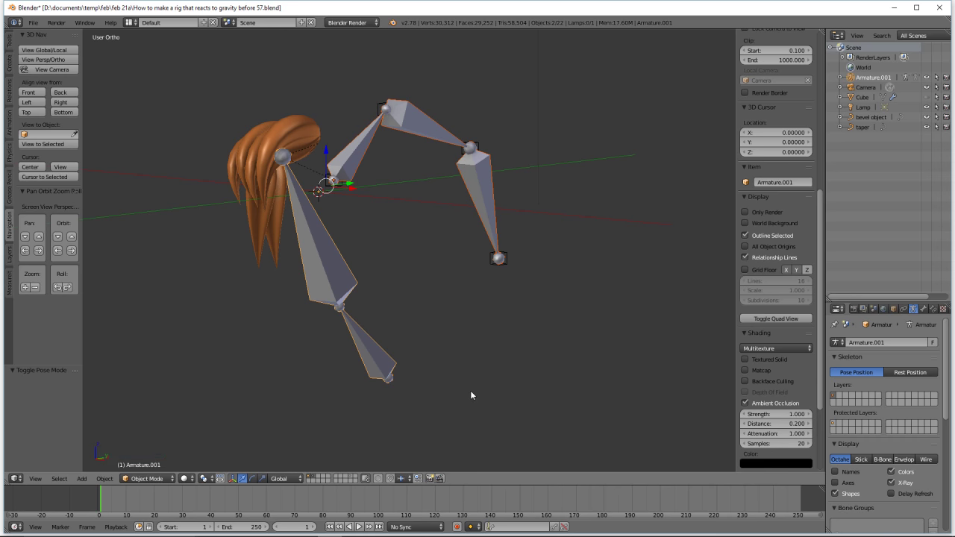
pyautogui.press('a')
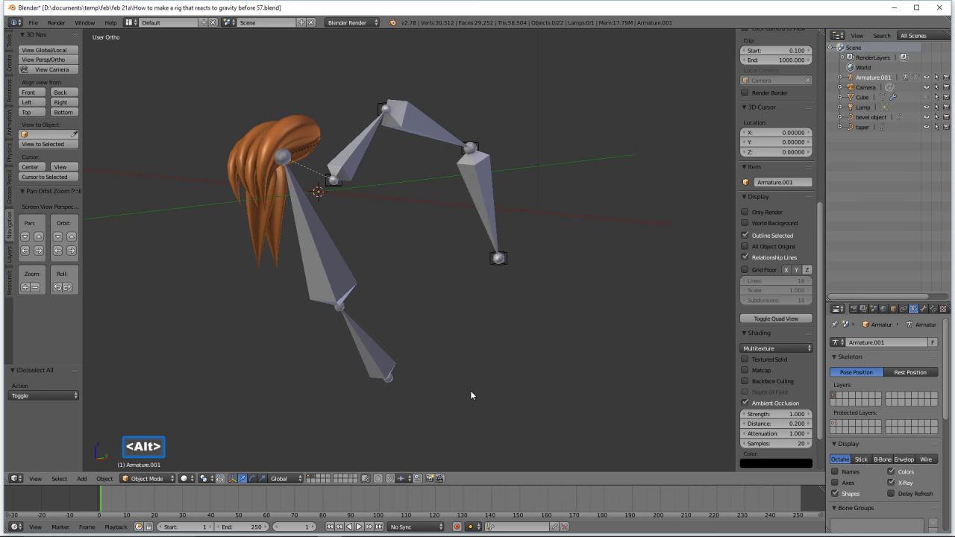
# - Reveal the head, hair and hat and make a first selection of the head and a hair strand
pyautogui.press('alt+h')
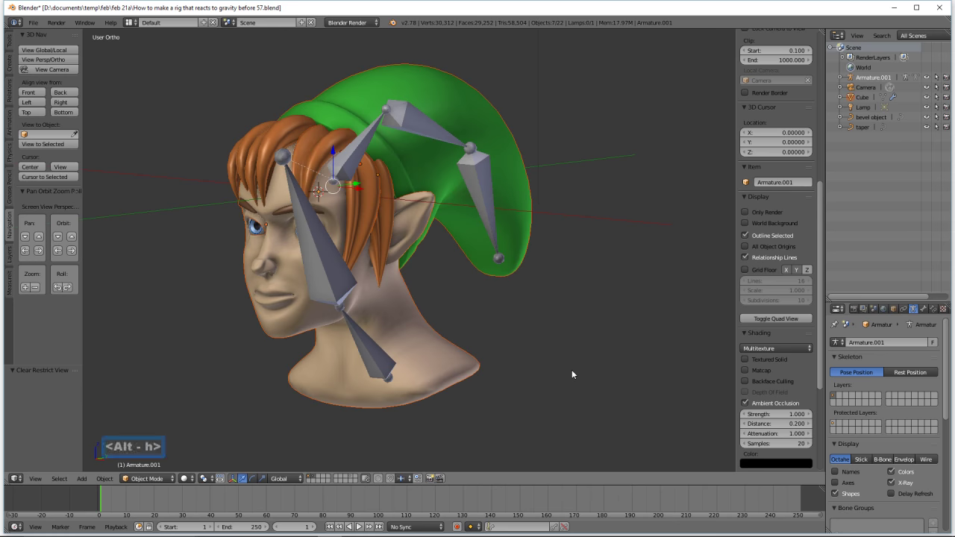
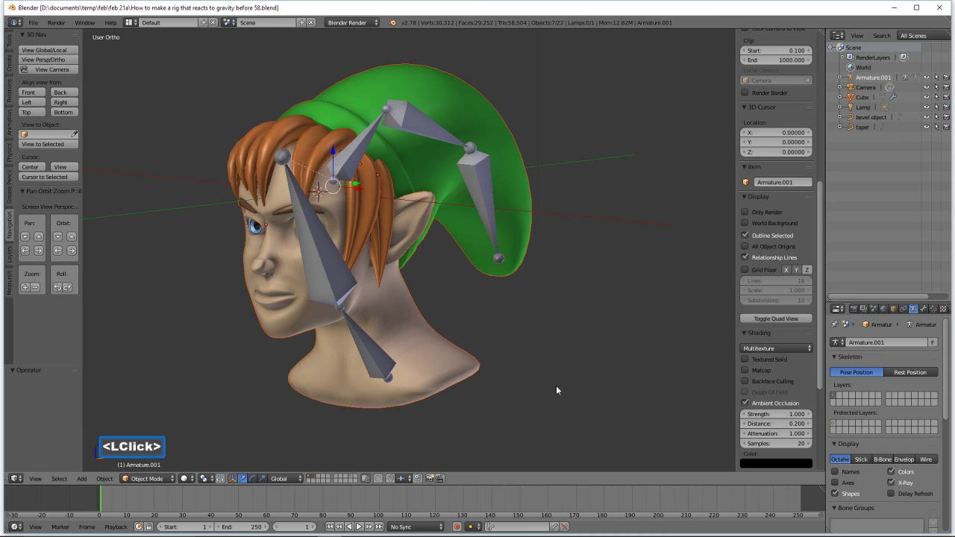
pyautogui.press('a')
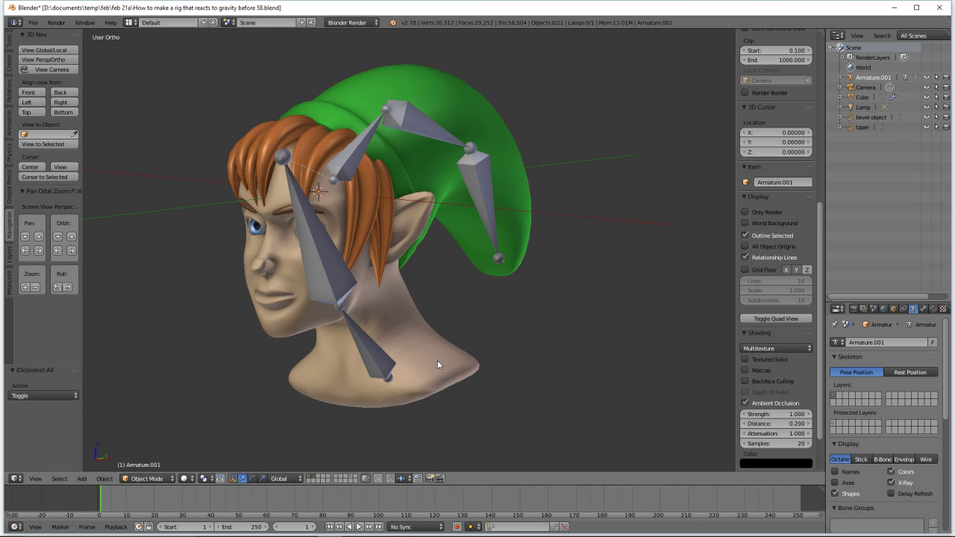
pyautogui.click(442, 363)
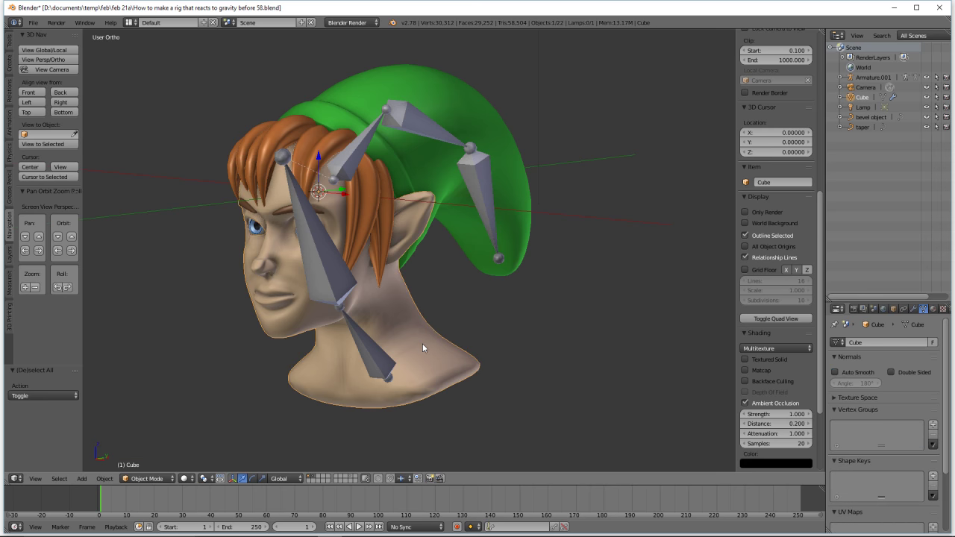
pyautogui.click(342, 286)
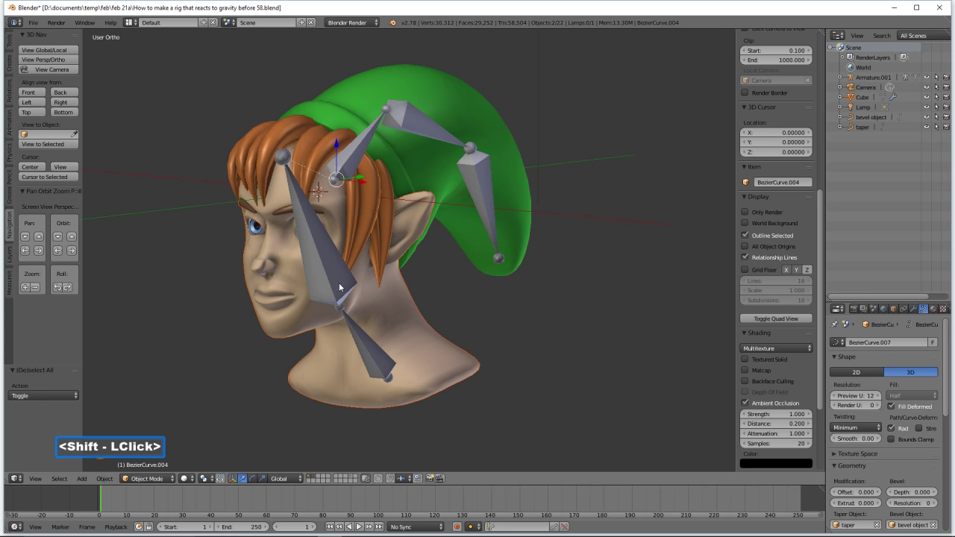
pyautogui.middleClick(453, 312)
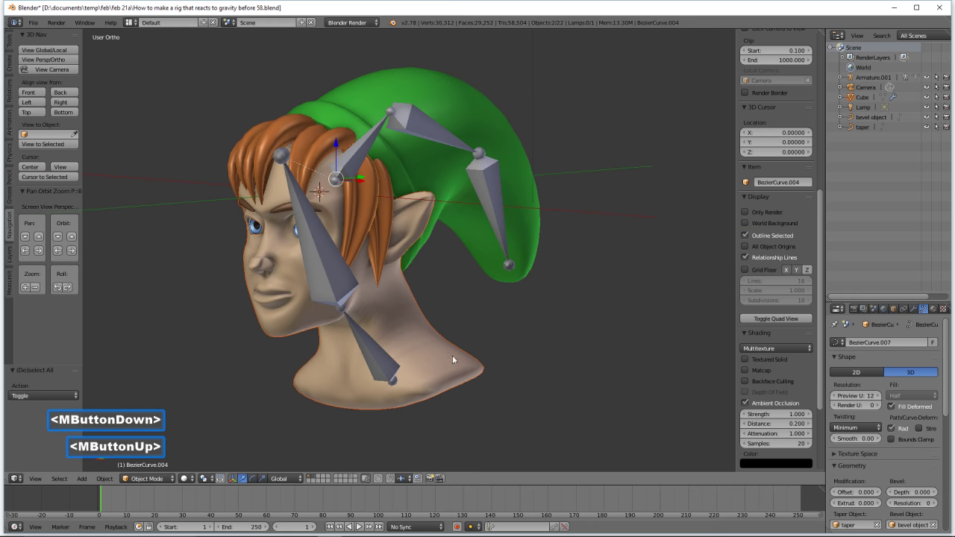
# - Deselect all, then select the head model with the armature as the active object
pyautogui.press('a')
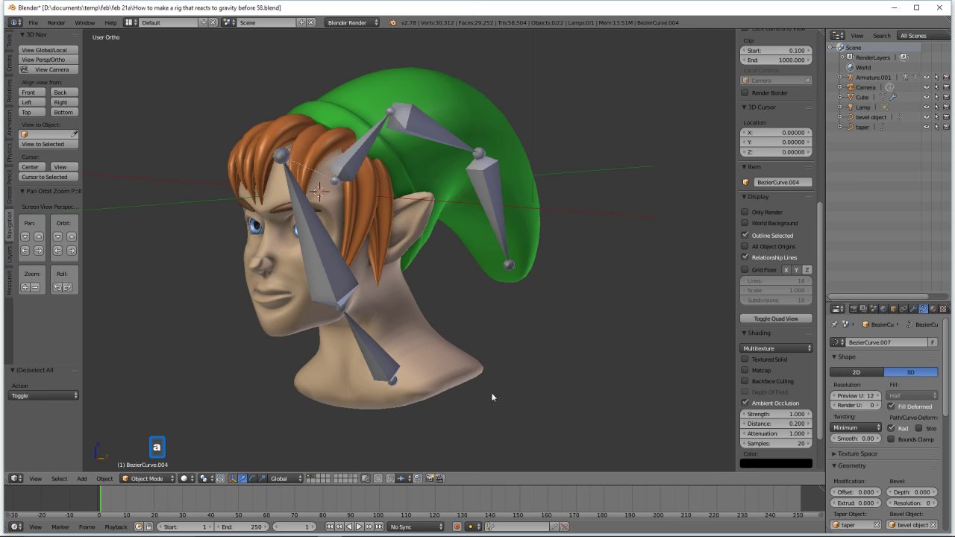
pyautogui.click(470, 386)
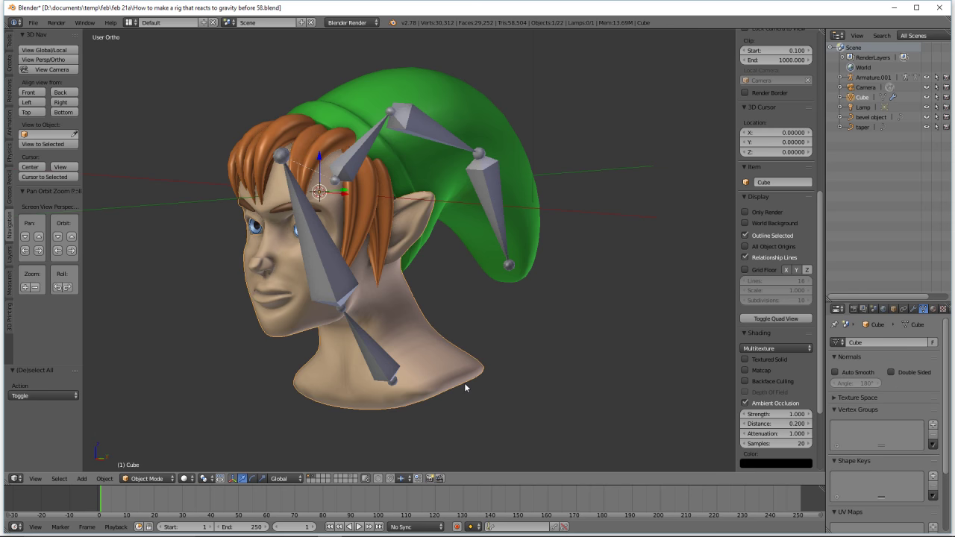
pyautogui.click(390, 368)
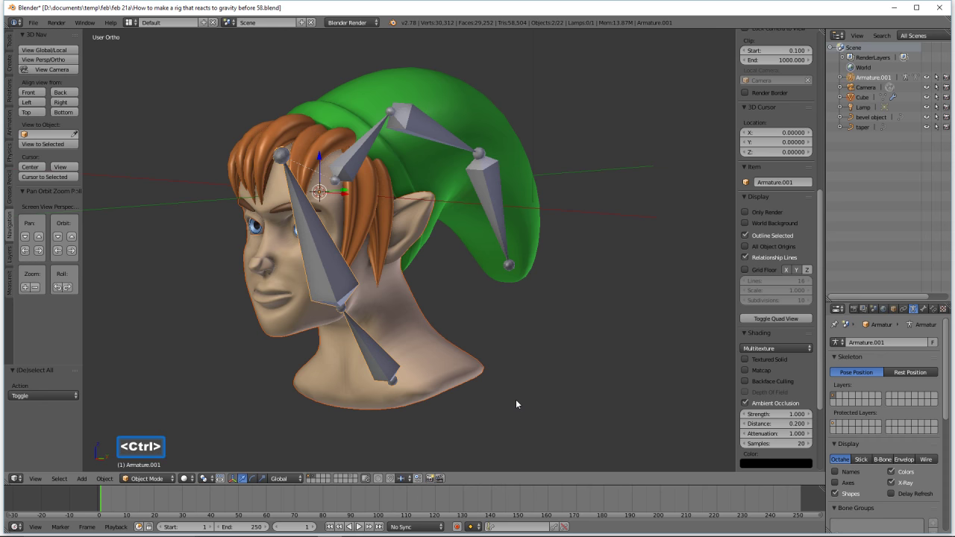
# - Parent the head mesh to the armature with Armature Deform automatic weights
pyautogui.press('ctrl+p')
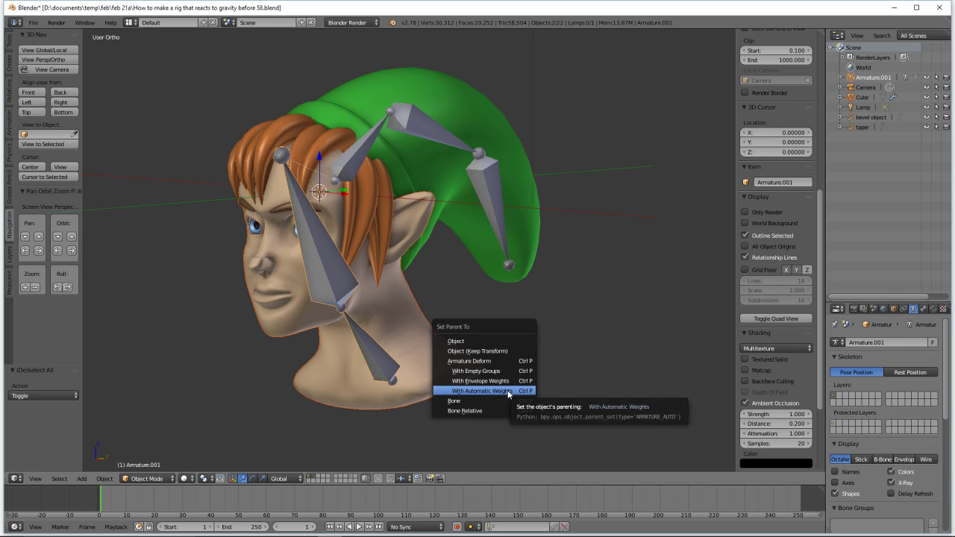
pyautogui.click(511, 393)
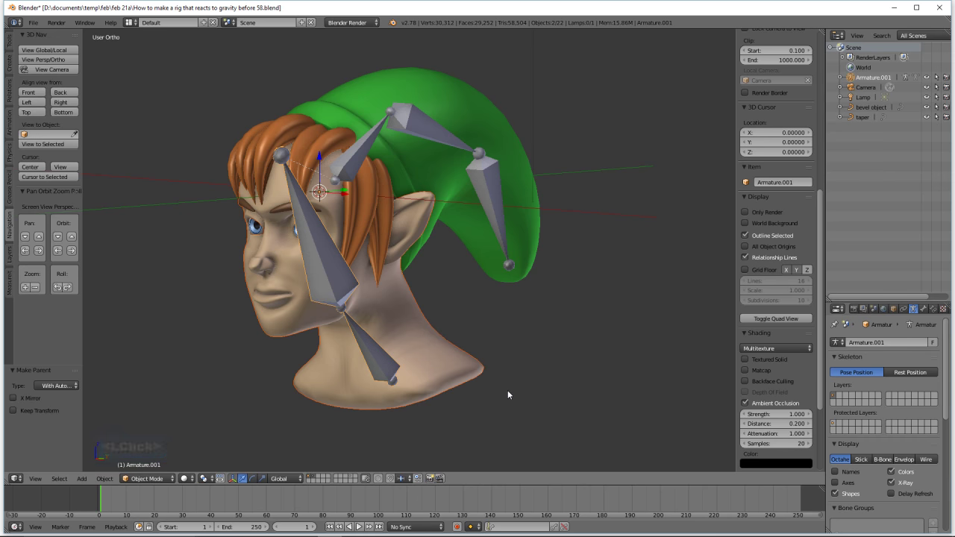
pyautogui.doubleClick(613, 18)
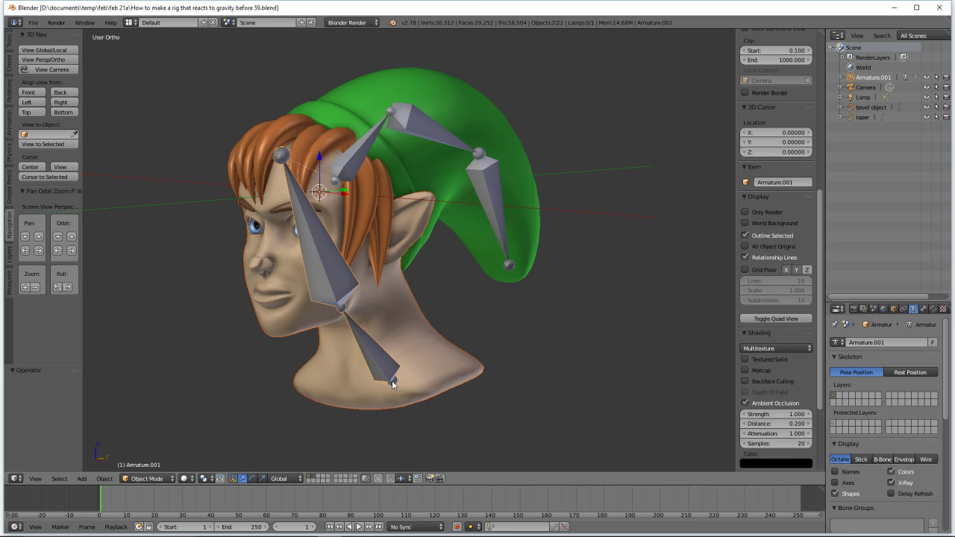
# - Select only the two-bone head armature and switch it into Pose Mode
pyautogui.click(160, 445)
pyautogui.doubleClick(161, 418)
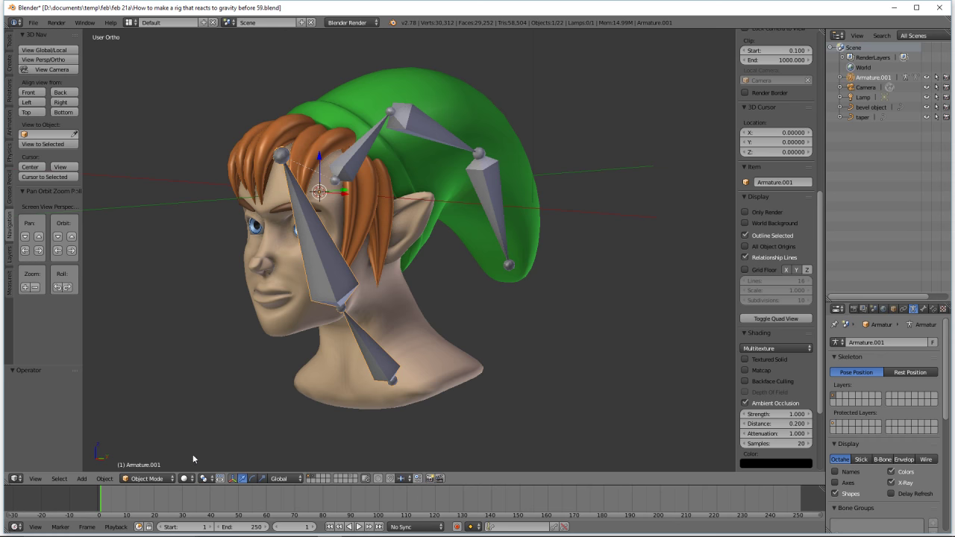
pyautogui.click(170, 482)
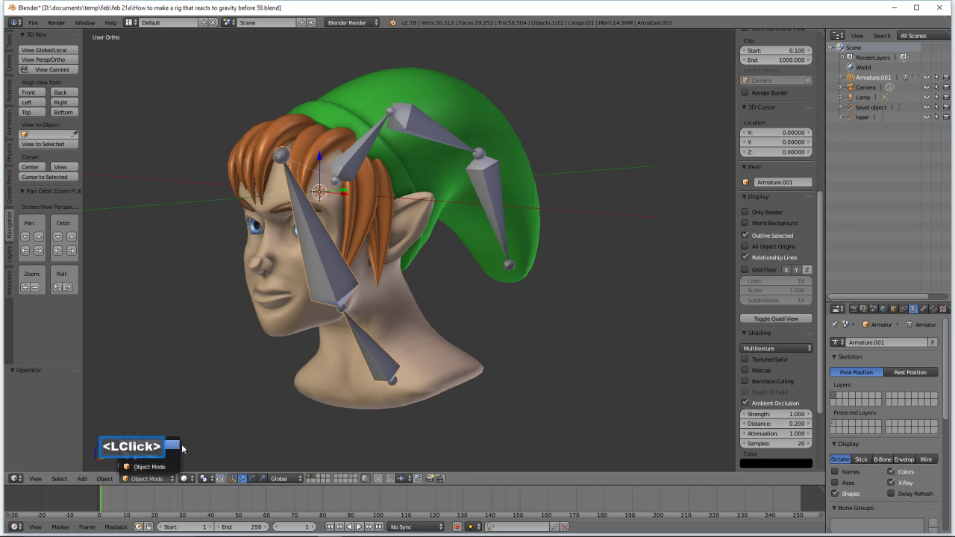
pyautogui.click(178, 447)
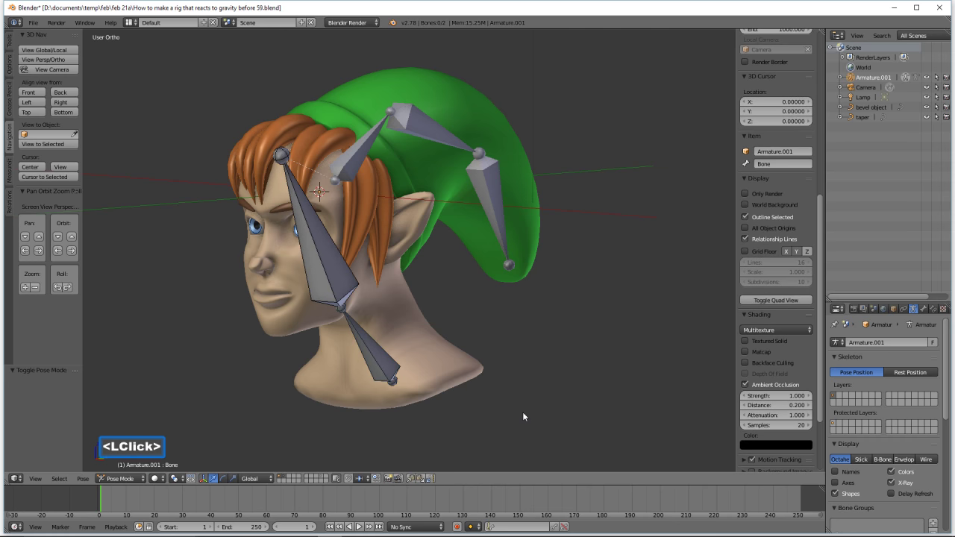
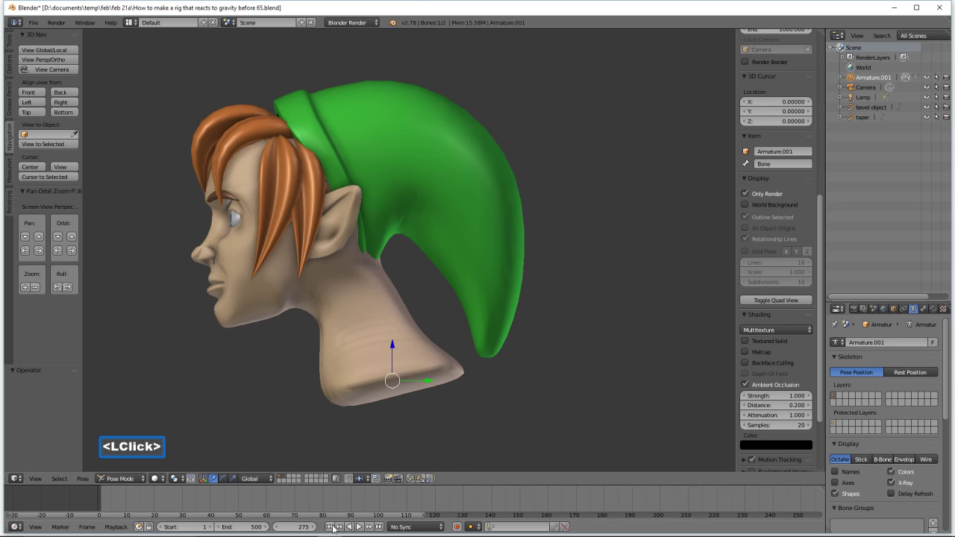
# - Rewind to frame 1, face the model from the front, and play so the hat droops under gravity
pyautogui.click(334, 529)
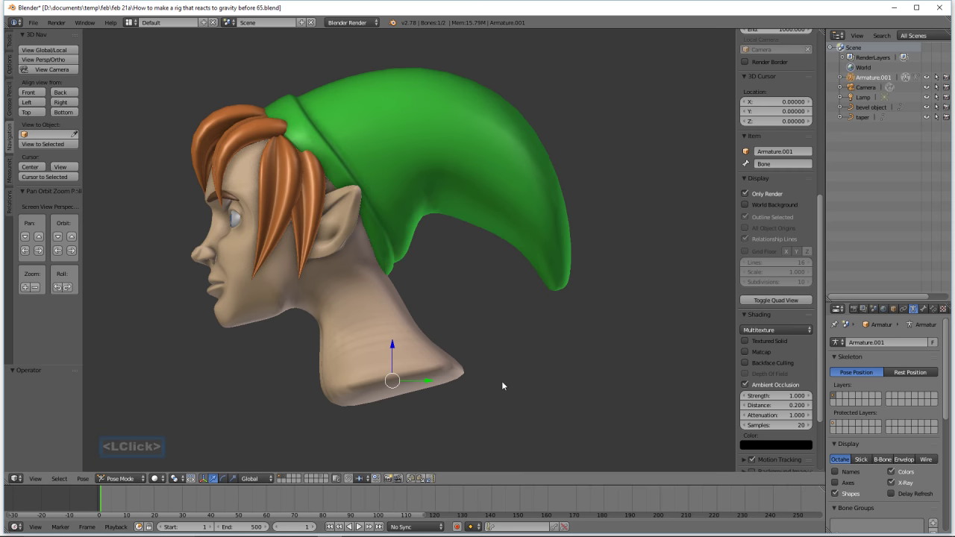
pyautogui.middleClick(403, 329)
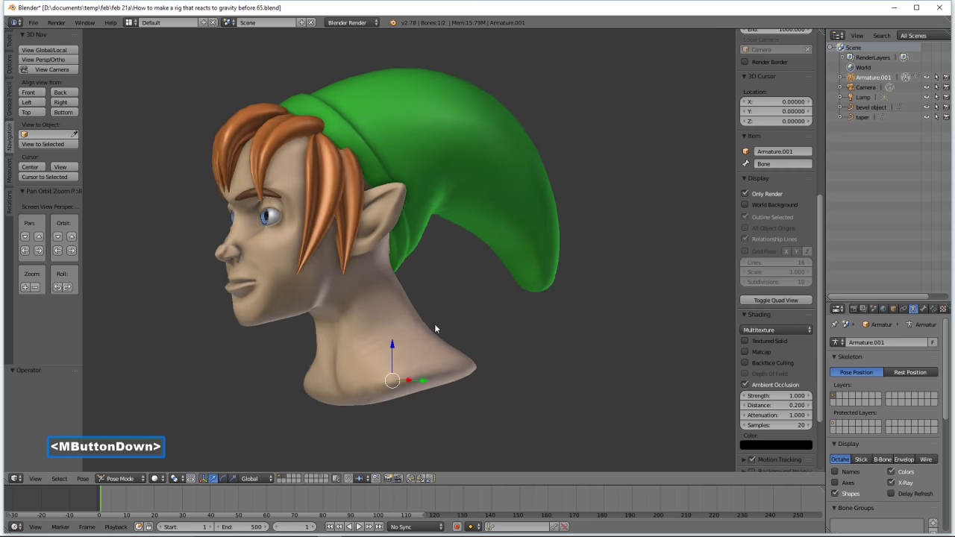
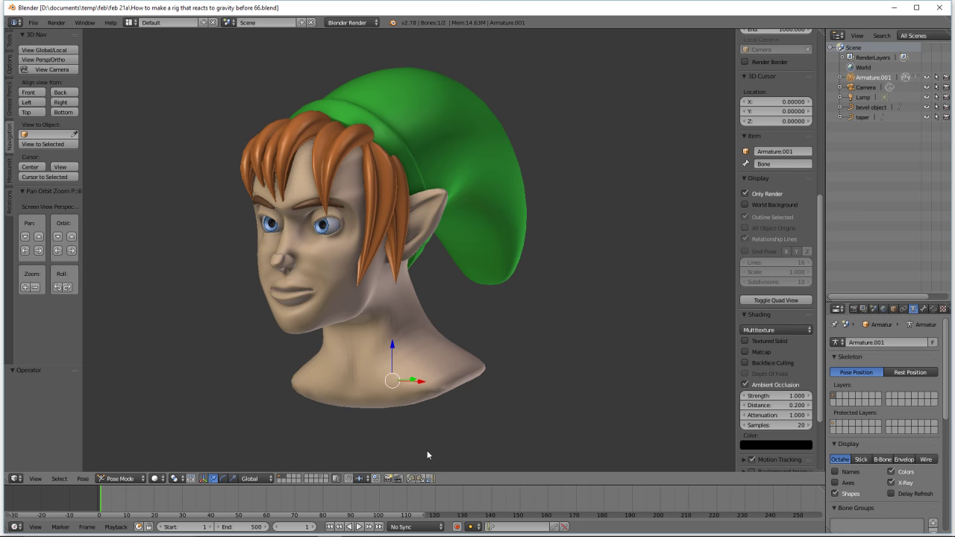
pyautogui.click(365, 530)
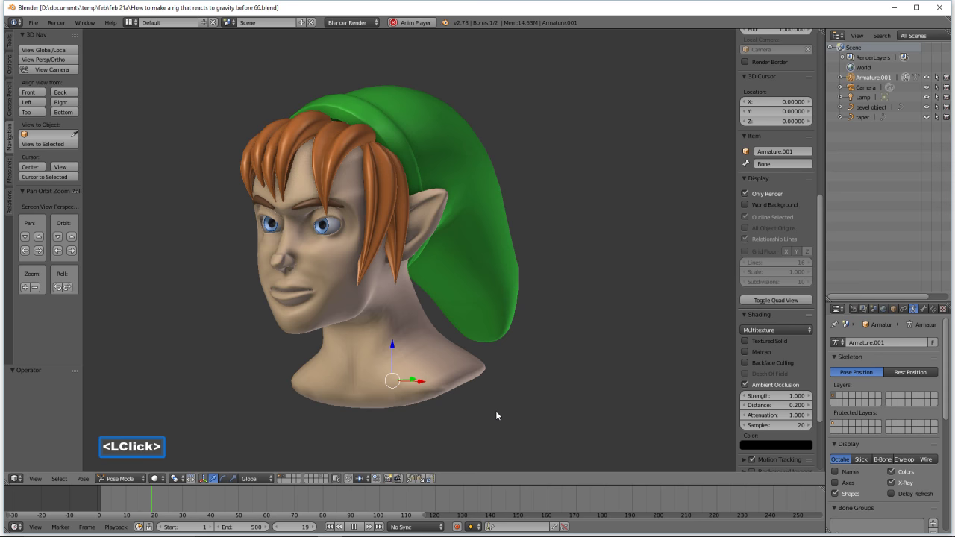